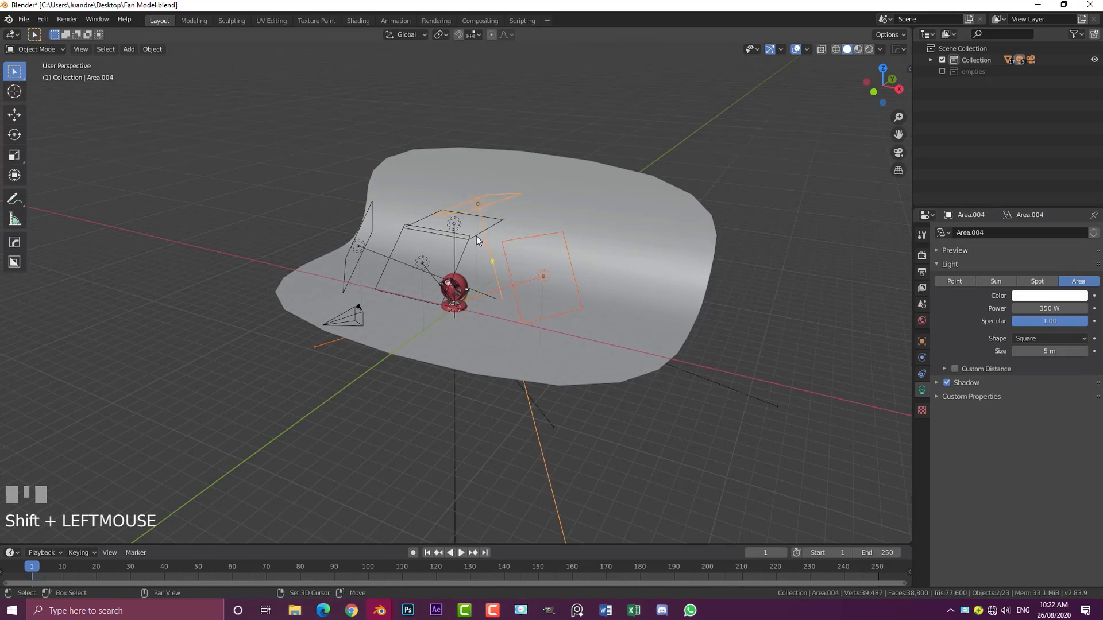
# Add the remaining area lights, the backdrop plane and the camera to the selection.
pyautogui.click(479, 240)
pyautogui.click(468, 254)
pyautogui.click(374, 220)
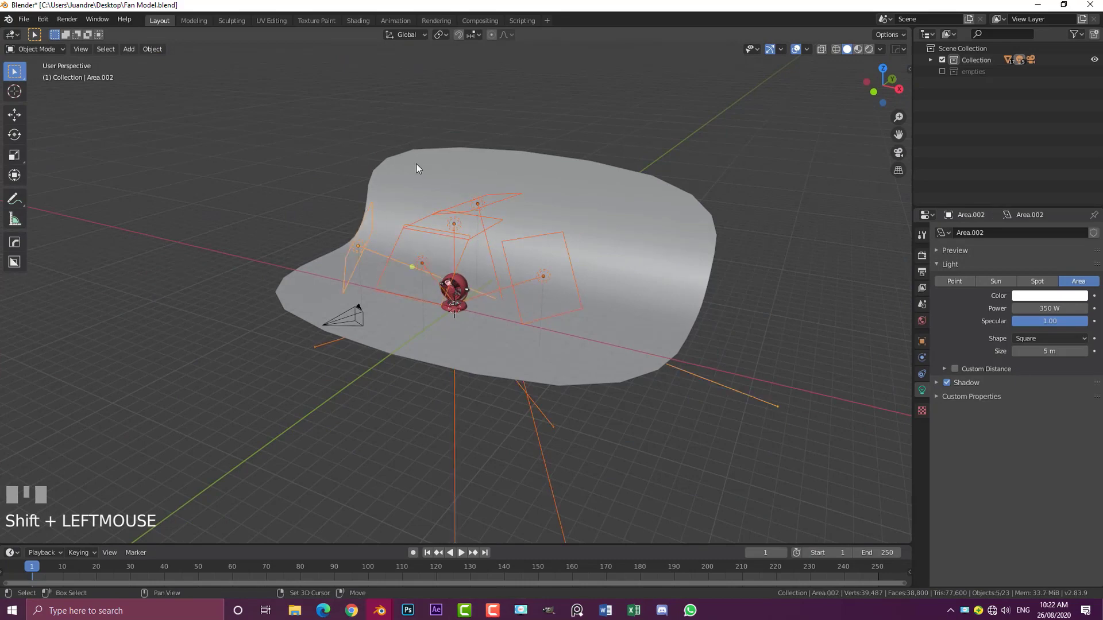
pyautogui.click(419, 167)
pyautogui.scroll(3)
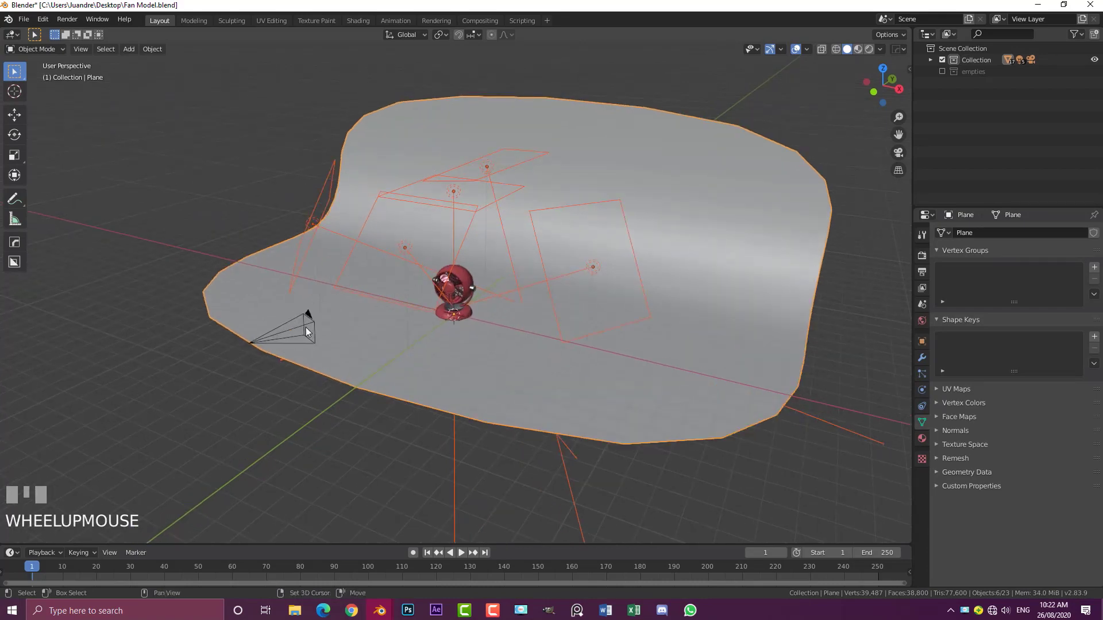
pyautogui.click(309, 329)
pyautogui.scroll(-3)
# Move the selected lights, plane and camera into a new collection named 'lights'.
pyautogui.press('g')
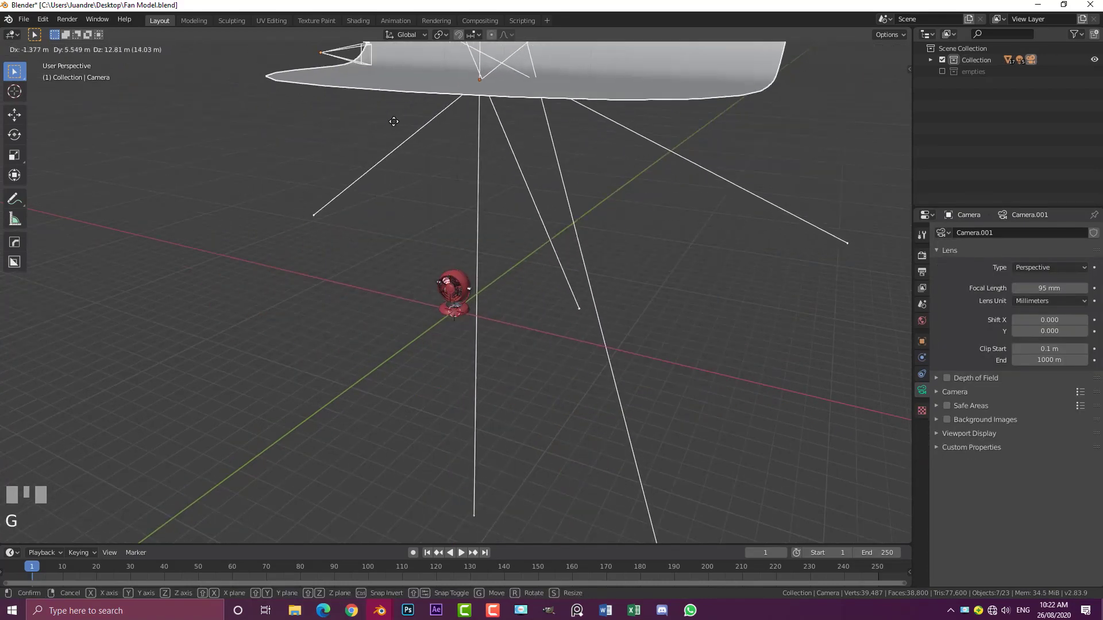
pyautogui.rightClick(390, 128)
pyautogui.scroll(3)
pyautogui.press('m')
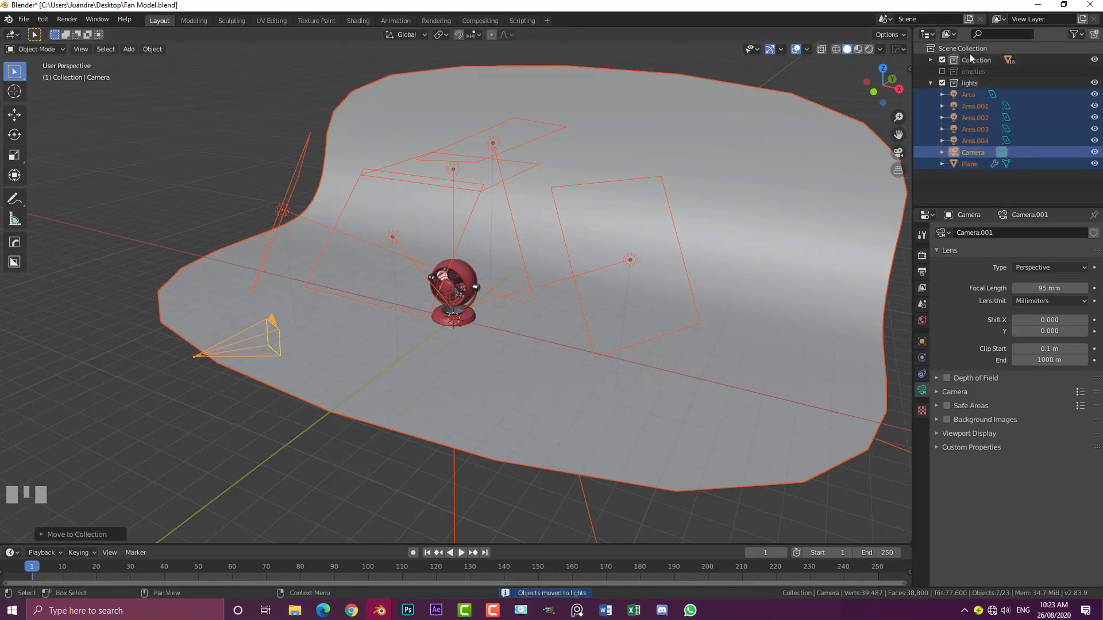
pyautogui.click(930, 86)
# Exclude the lights and empties collections in the Outliner so only the red fan shows.
pyautogui.click(944, 87)
pyautogui.click(944, 86)
pyautogui.click(944, 87)
pyautogui.moveTo(944, 86); pyautogui.dragTo(944, 73)
pyautogui.scroll(3)
pyautogui.scroll(3)
pyautogui.click(943, 73)
pyautogui.doubleClick(944, 73)
pyautogui.click(944, 73)
pyautogui.scroll(-3)
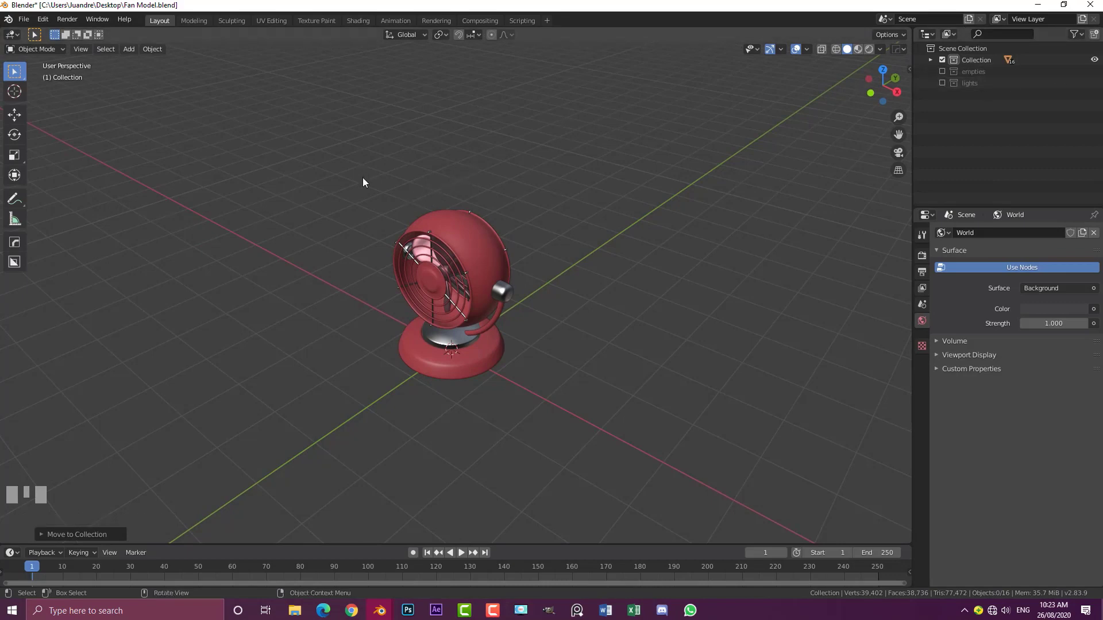
# Orbit in on the fan and select its outer shell Cylinder to show its modifier stack.
pyautogui.moveTo(491, 272); pyautogui.dragTo(315, 316)
pyautogui.scroll(3)
pyautogui.scroll(-3)
pyautogui.moveTo(323, 329); pyautogui.dragTo(412, 236)
pyautogui.scroll(3)
pyautogui.scroll(3)
pyautogui.scroll(3)
pyautogui.click(412, 236)
pyautogui.moveTo(407, 246); pyautogui.dragTo(502, 174)
# Apply the Mirror and Subdivision modifiers on the shell Cylinder, then hide it.
pyautogui.press('g')
pyautogui.rightClick(502, 174)
pyautogui.click(924, 358)
pyautogui.click(944, 252)
pyautogui.moveTo(978, 268); pyautogui.dragTo(947, 251)
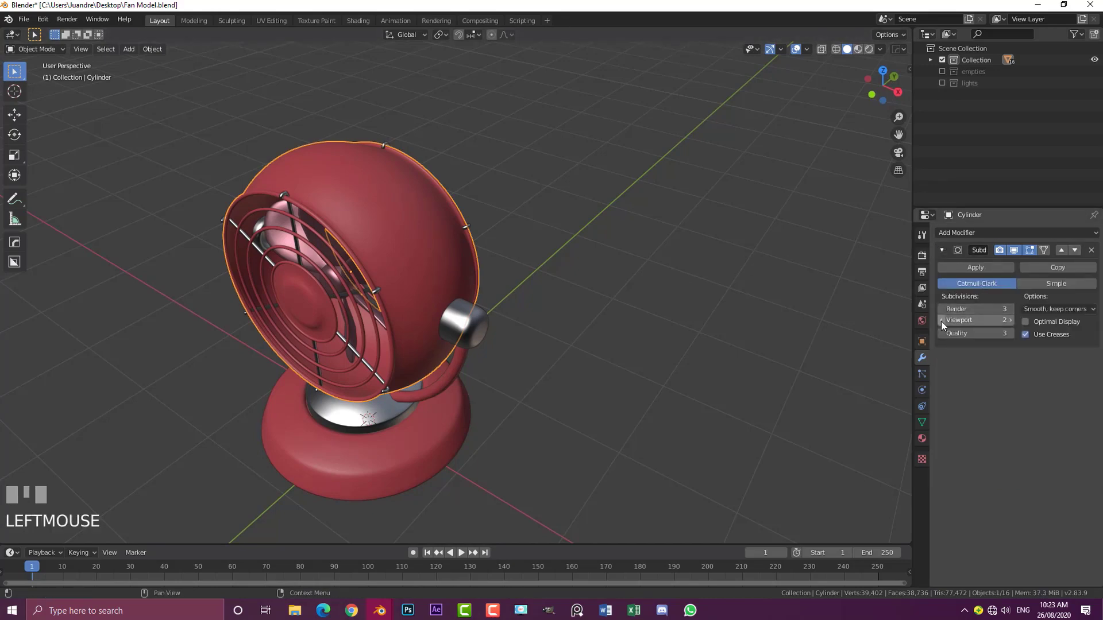
pyautogui.moveTo(941, 324); pyautogui.dragTo(383, 230)
pyautogui.scroll(-3)
pyautogui.moveTo(383, 230); pyautogui.dragTo(213, 177)
pyautogui.scroll(3)
pyautogui.press('h')
pyautogui.click(213, 177)
# Apply the Mirror and Subdivision modifiers on the grille rings Torus.001, then hide them.
pyautogui.scroll(-3)
pyautogui.press('g')
pyautogui.rightClick(384, 258)
pyautogui.click(942, 253)
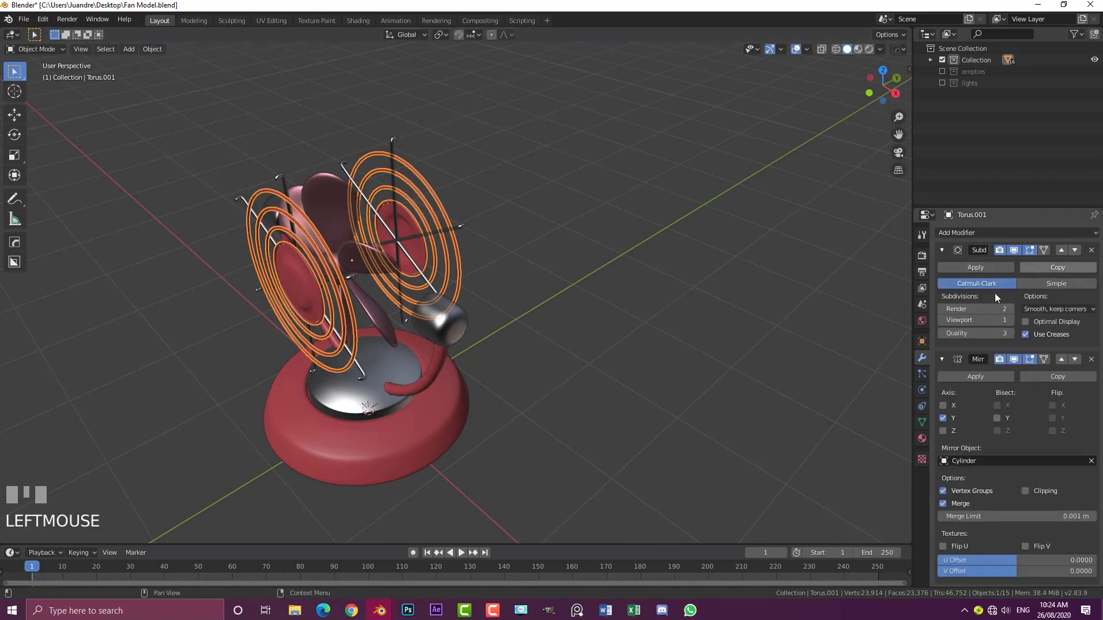
pyautogui.moveTo(979, 270); pyautogui.dragTo(272, 271)
pyautogui.moveTo(272, 271); pyautogui.dragTo(379, 273)
pyautogui.scroll(3)
pyautogui.scroll(3)
pyautogui.press('h')
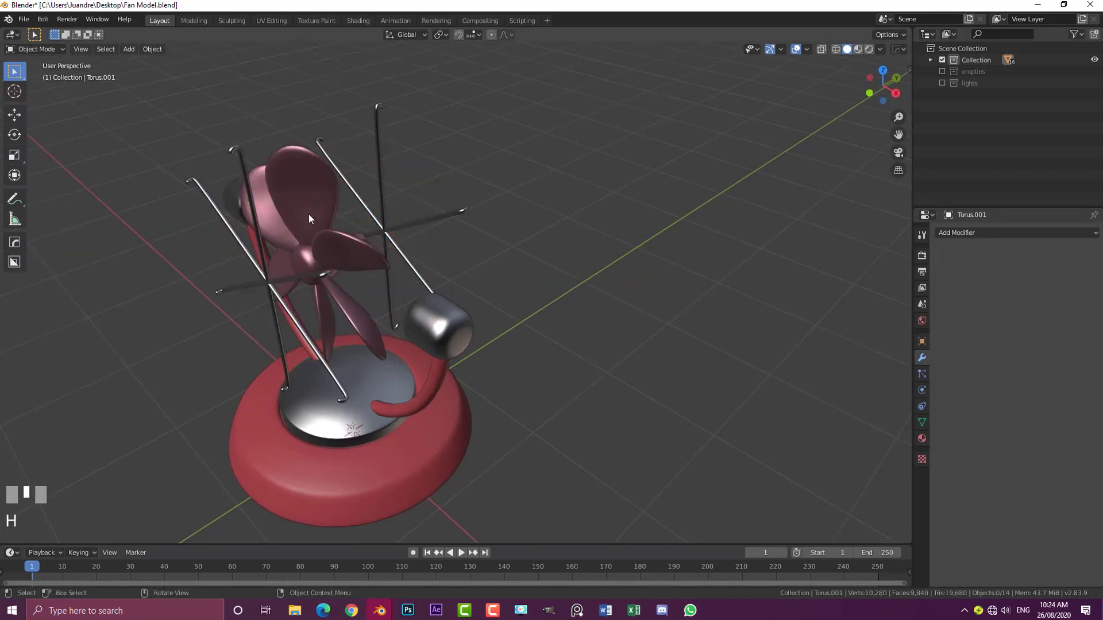
pyautogui.click(268, 287)
# Apply the Mirror and Subdivision modifiers on the grille spokes Cylinder.001, then hide them.
pyautogui.moveTo(279, 282); pyautogui.dragTo(941, 255)
pyautogui.click(941, 256)
pyautogui.moveTo(953, 273); pyautogui.dragTo(944, 264)
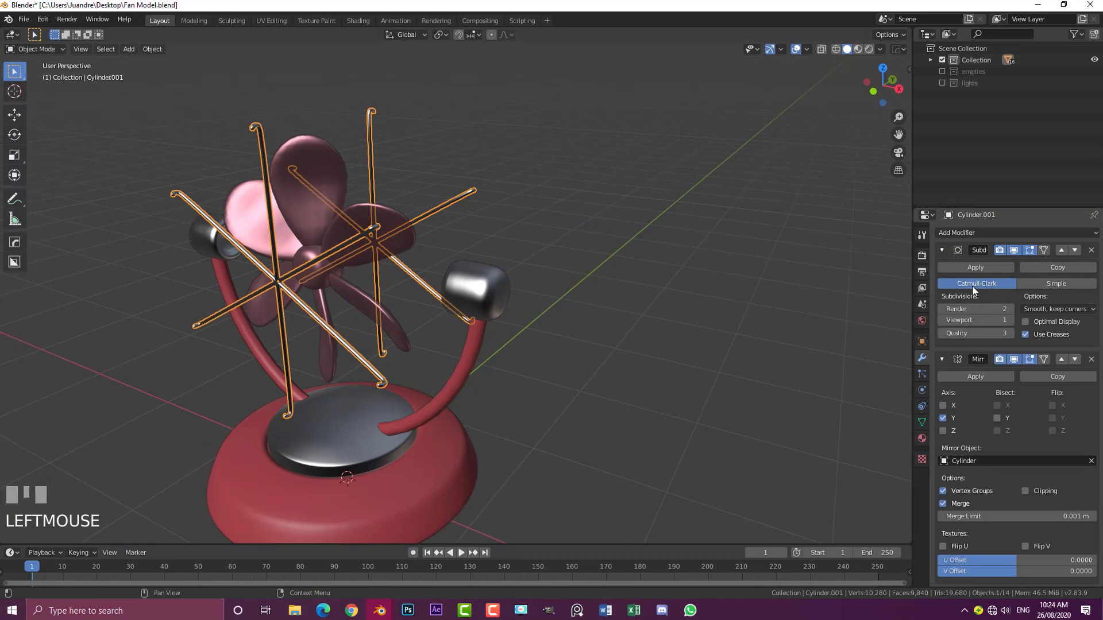
pyautogui.moveTo(979, 276); pyautogui.dragTo(346, 301)
pyautogui.moveTo(346, 301); pyautogui.dragTo(424, 311)
pyautogui.scroll(3)
pyautogui.press('h')
pyautogui.click(425, 311)
# Apply the Mirror and Subdivision modifiers on the end-cap cylinders and hide them too.
pyautogui.scroll(-3)
pyautogui.moveTo(406, 335); pyautogui.dragTo(971, 274)
pyautogui.scroll(3)
pyautogui.moveTo(972, 274); pyautogui.dragTo(355, 289)
pyautogui.moveTo(356, 289); pyautogui.dragTo(439, 339)
pyautogui.scroll(3)
pyautogui.press('h')
pyautogui.press('b')
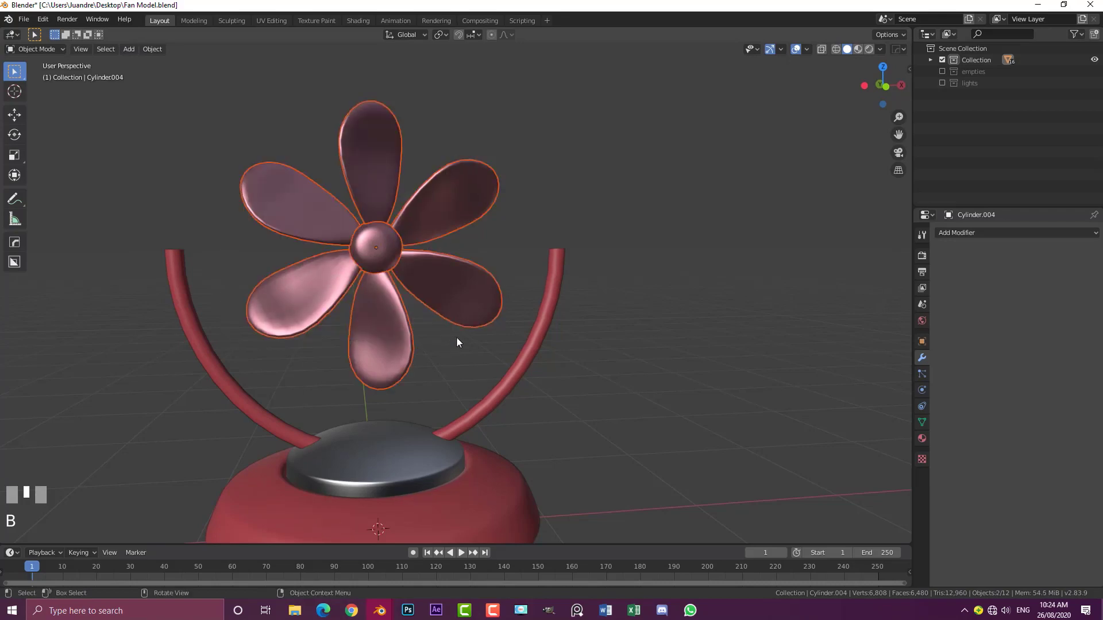
# Select the fan blades and apply their Array and Subdivision Surface modifiers, giving six solid blades.
pyautogui.moveTo(429, 198); pyautogui.dragTo(346, 268)
pyautogui.scroll(3)
pyautogui.moveTo(341, 280); pyautogui.dragTo(311, 287)
pyautogui.click(311, 288)
pyautogui.click(296, 134)
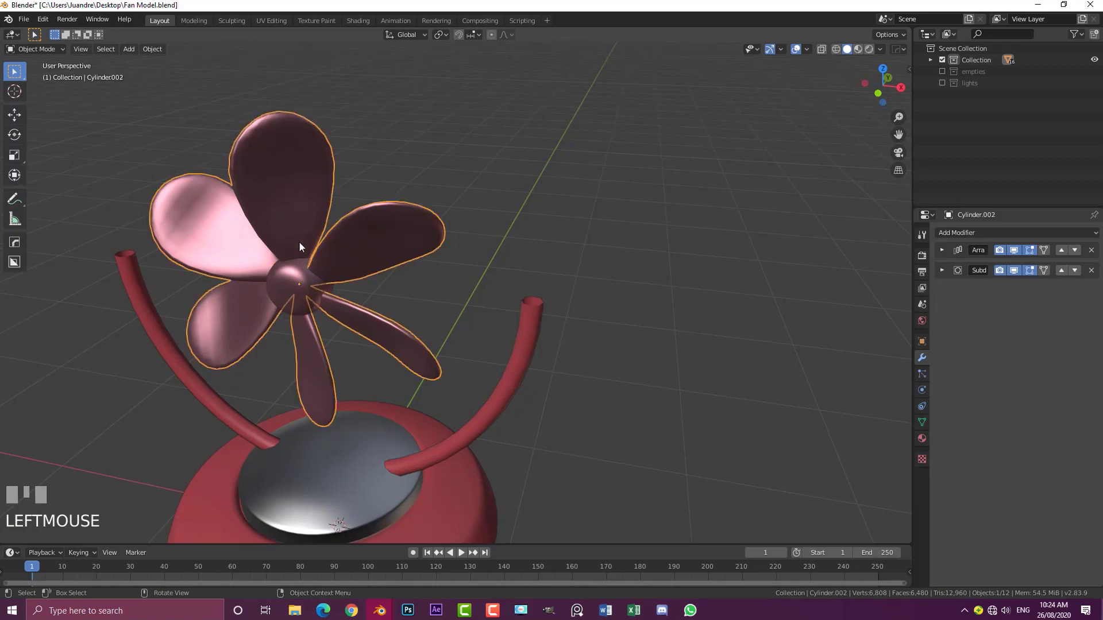
pyautogui.press('g')
pyautogui.rightClick(390, 181)
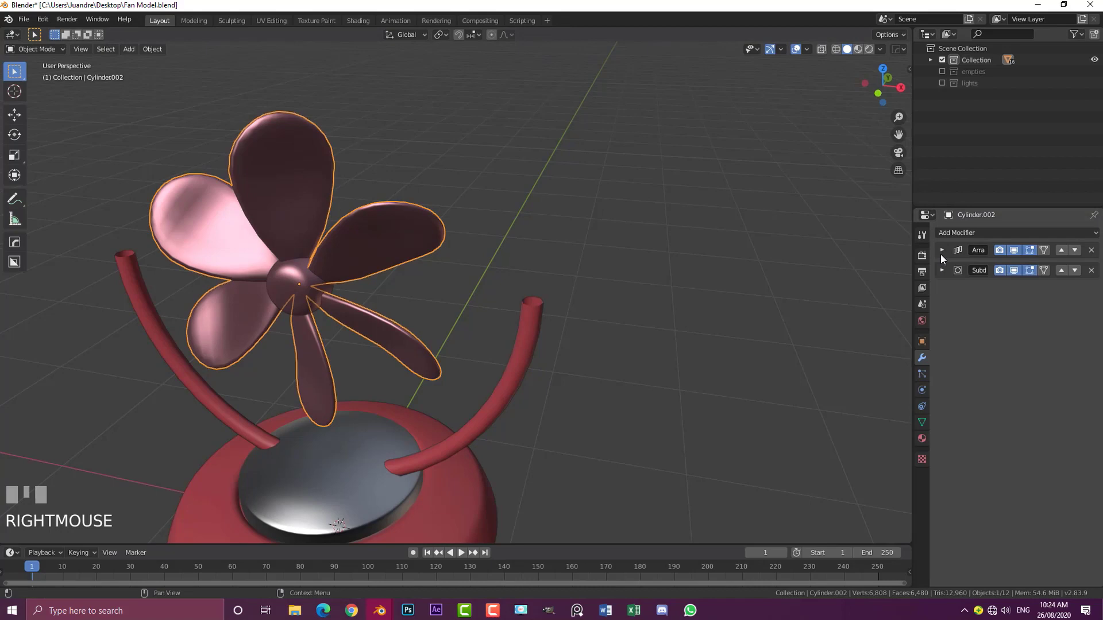
pyautogui.click(945, 252)
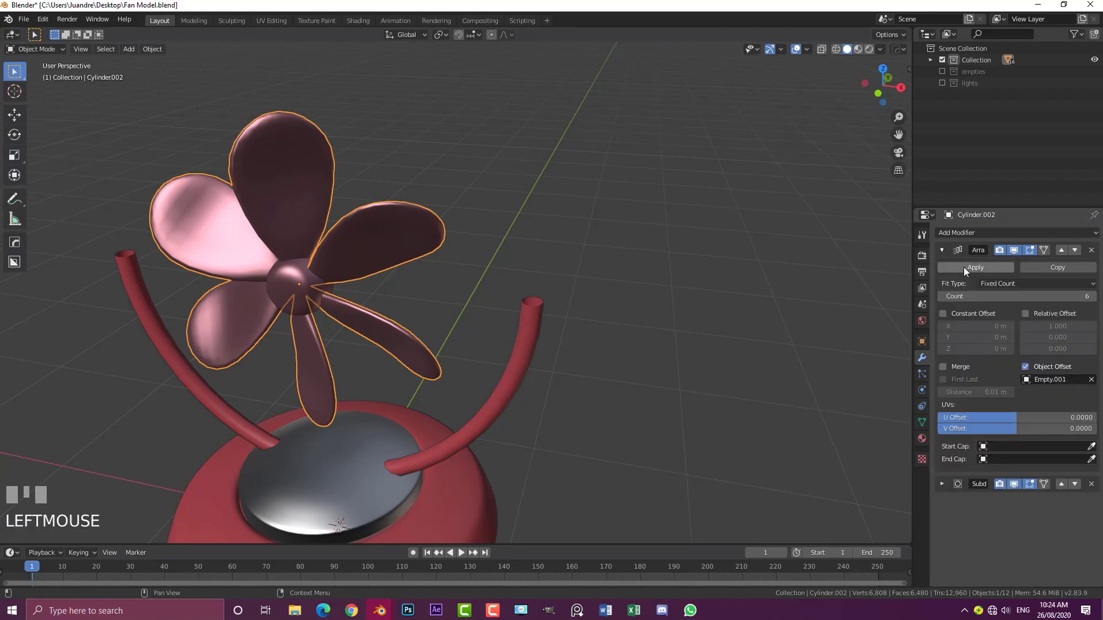
pyautogui.moveTo(966, 271); pyautogui.dragTo(944, 249)
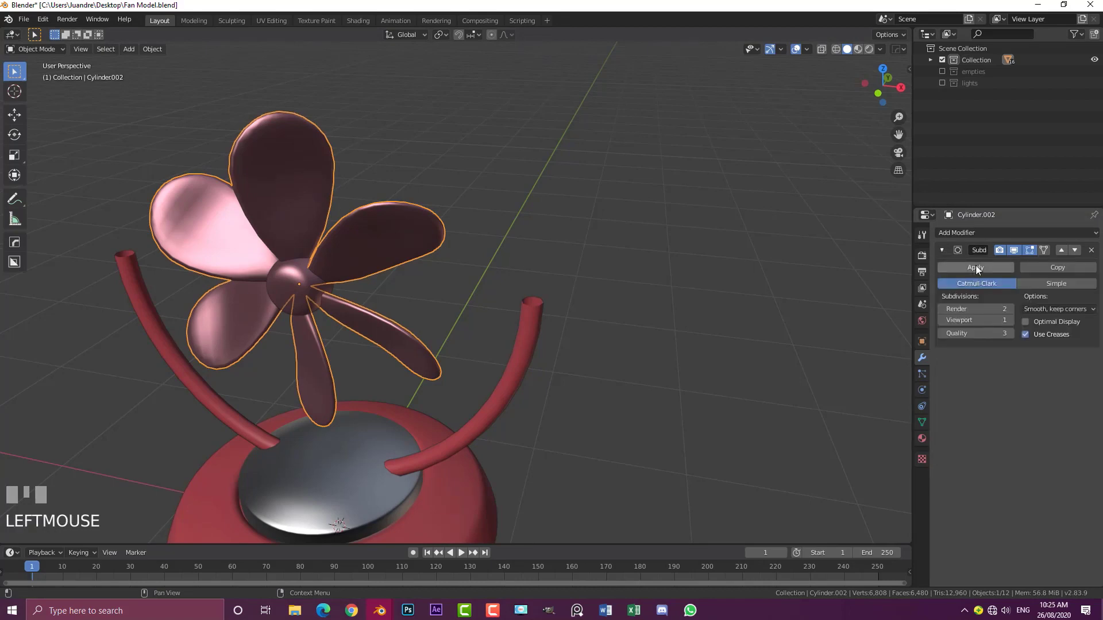
pyautogui.click(997, 272)
# Join the blades and the hub into a single blade-and-hub object with Ctrl+J.
pyautogui.scroll(-3)
pyautogui.moveTo(383, 207); pyautogui.dragTo(326, 284)
pyautogui.scroll(3)
pyautogui.scroll(3)
pyautogui.click(326, 284)
pyautogui.moveTo(325, 283); pyautogui.dragTo(339, 213)
pyautogui.scroll(3)
pyautogui.scroll(-3)
pyautogui.press('ctrl+j')
pyautogui.scroll(-3)
pyautogui.middleClick(383, 286)
pyautogui.click(388, 284)
pyautogui.moveTo(390, 285); pyautogui.dragTo(640, 329)
# From front view, trial-move and rotate the joined blade object, cancelling each, then clear the selection.
pyautogui.press('g')
pyautogui.rightClick(515, 267)
pyautogui.press('r')
pyautogui.rightClick(369, 181)
pyautogui.press('KP_1')
pyautogui.scroll(3)
pyautogui.scroll(3)
pyautogui.scroll(3)
pyautogui.scroll(-3)
pyautogui.scroll(-3)
pyautogui.press('r')
pyautogui.rightClick(520, 291)
pyautogui.scroll(3)
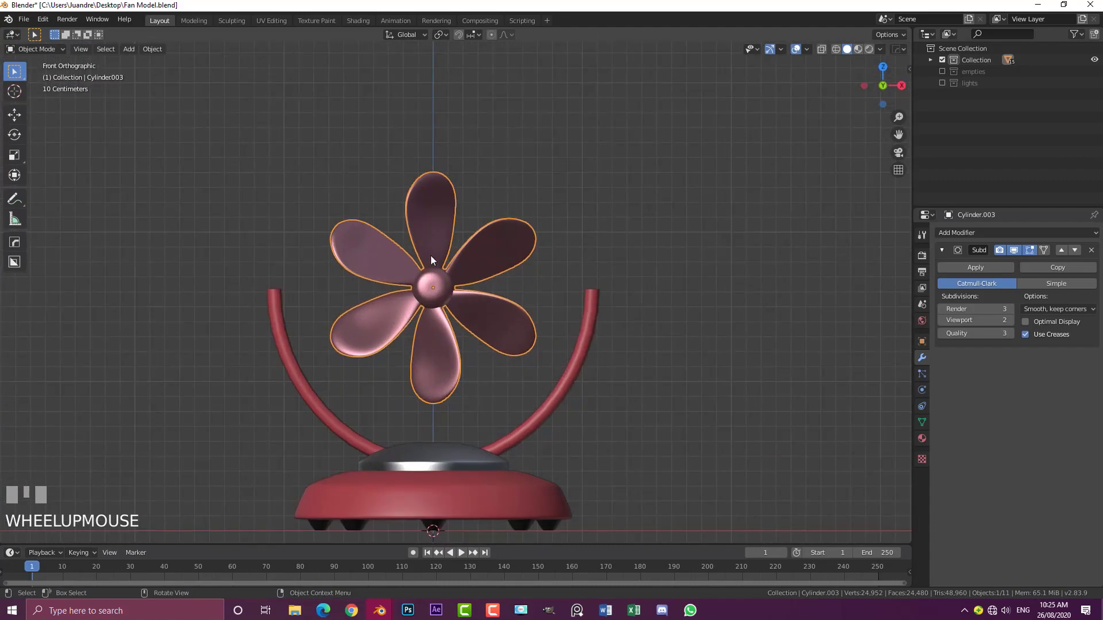
pyautogui.press('r')
pyautogui.rightClick(526, 406)
pyautogui.press('alt+a')
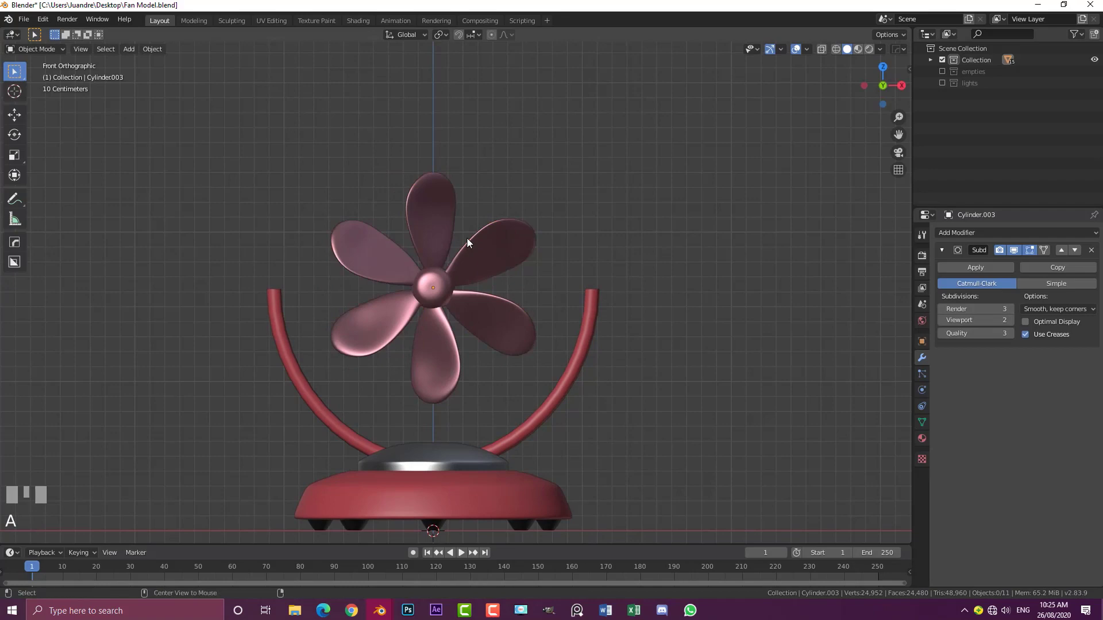
# Unhide all parts and check the front grille is a separate piece by nudging it and cancelling.
pyautogui.press('alt+h')
pyautogui.scroll(-3)
pyautogui.press('a')
pyautogui.moveTo(543, 221); pyautogui.dragTo(277, 322)
pyautogui.scroll(3)
pyautogui.click(276, 322)
pyautogui.scroll(-3)
pyautogui.press('g')
pyautogui.rightClick(310, 251)
pyautogui.click(335, 217)
pyautogui.press('g')
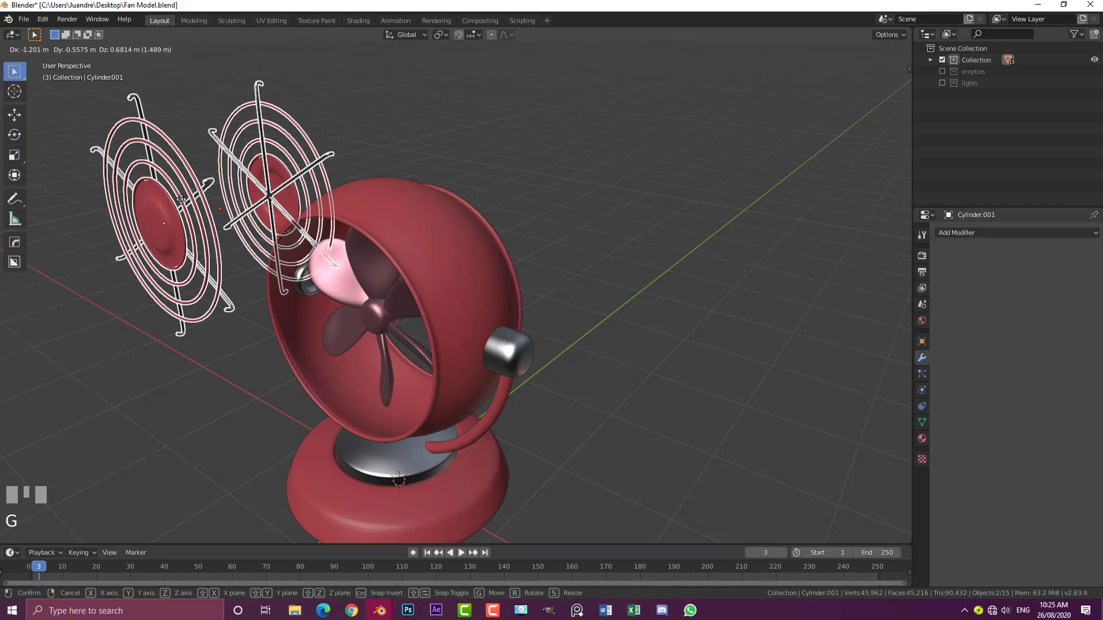
pyautogui.rightClick(199, 215)
# Select the fan shell along with the grilles and side knobs and join them into one object.
pyautogui.click(354, 185)
pyautogui.press('g')
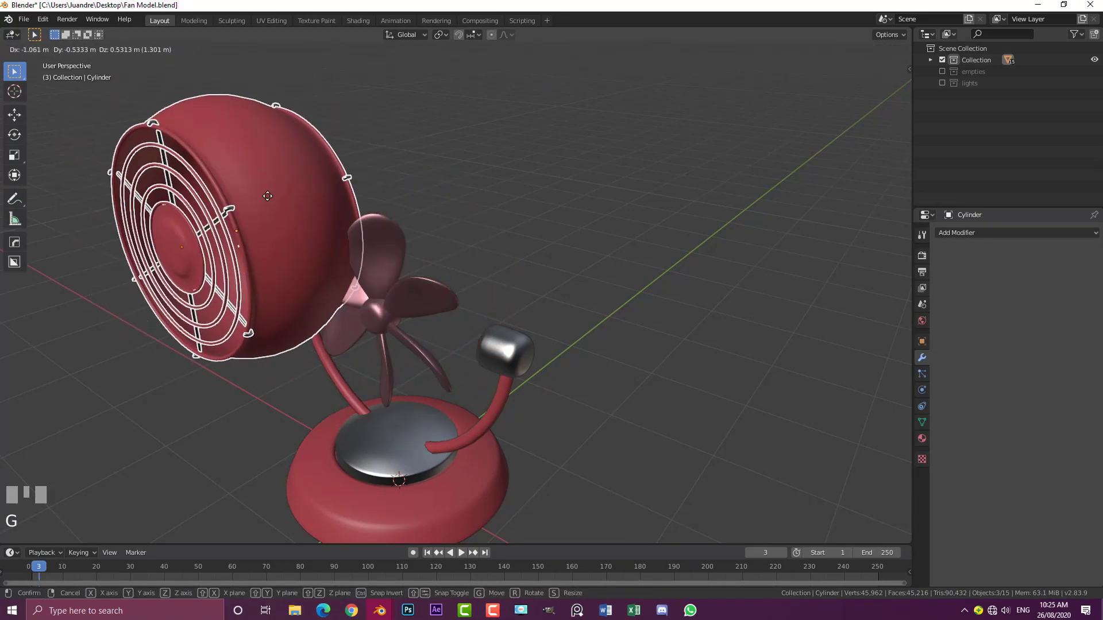
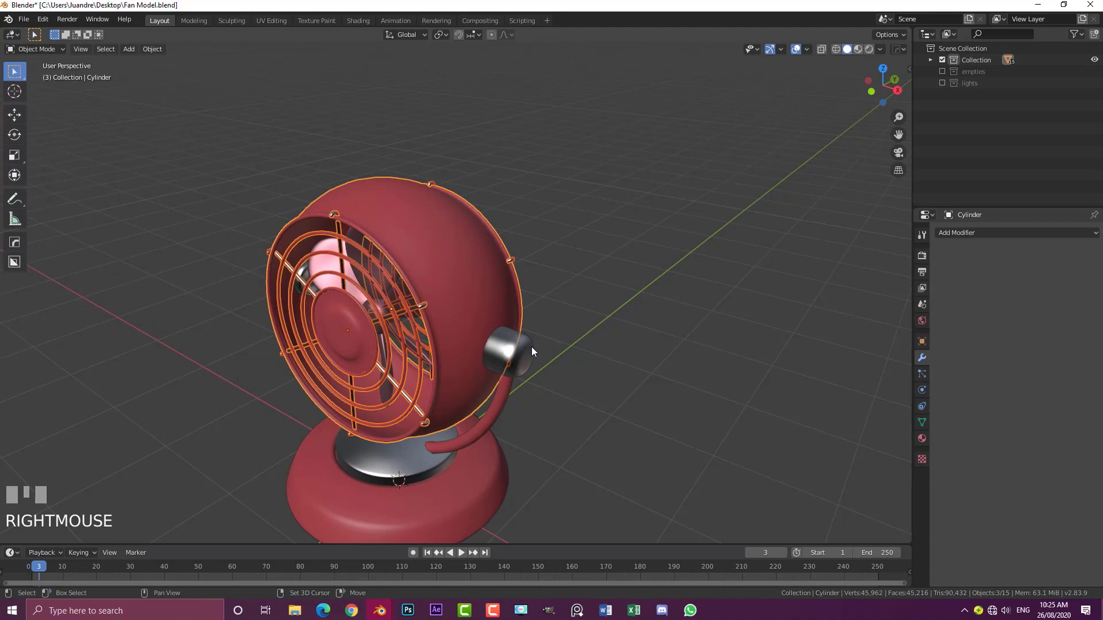
pyautogui.click(534, 351)
pyautogui.scroll(3)
pyautogui.moveTo(367, 373); pyautogui.dragTo(368, 353)
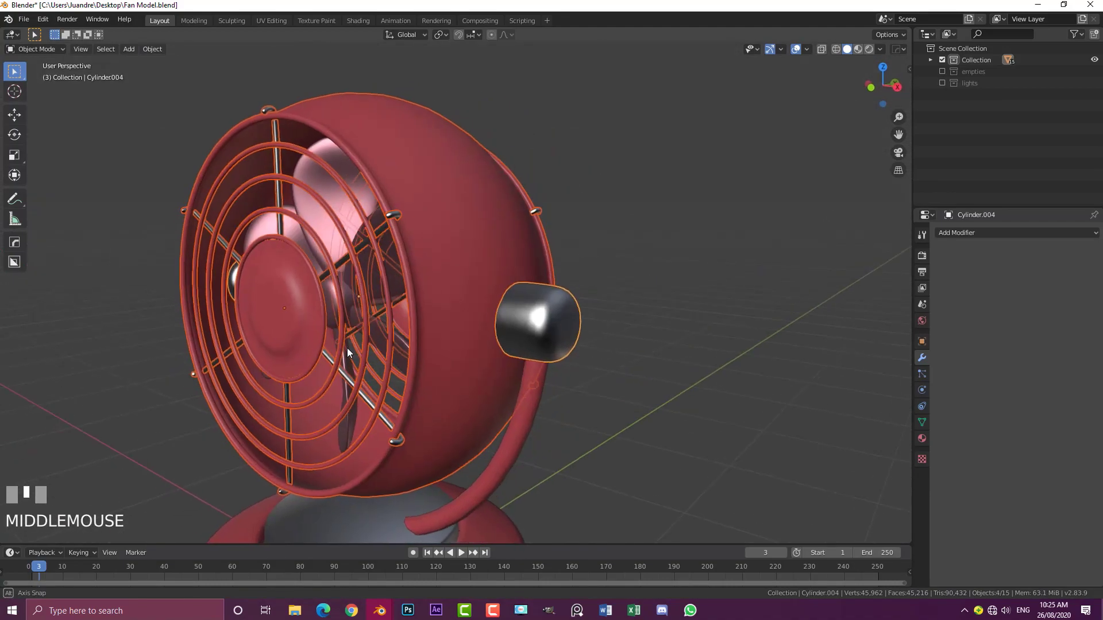
pyautogui.scroll(-3)
pyautogui.press('g')
pyautogui.rightClick(440, 264)
pyautogui.scroll(3)
pyautogui.middleClick(559, 326)
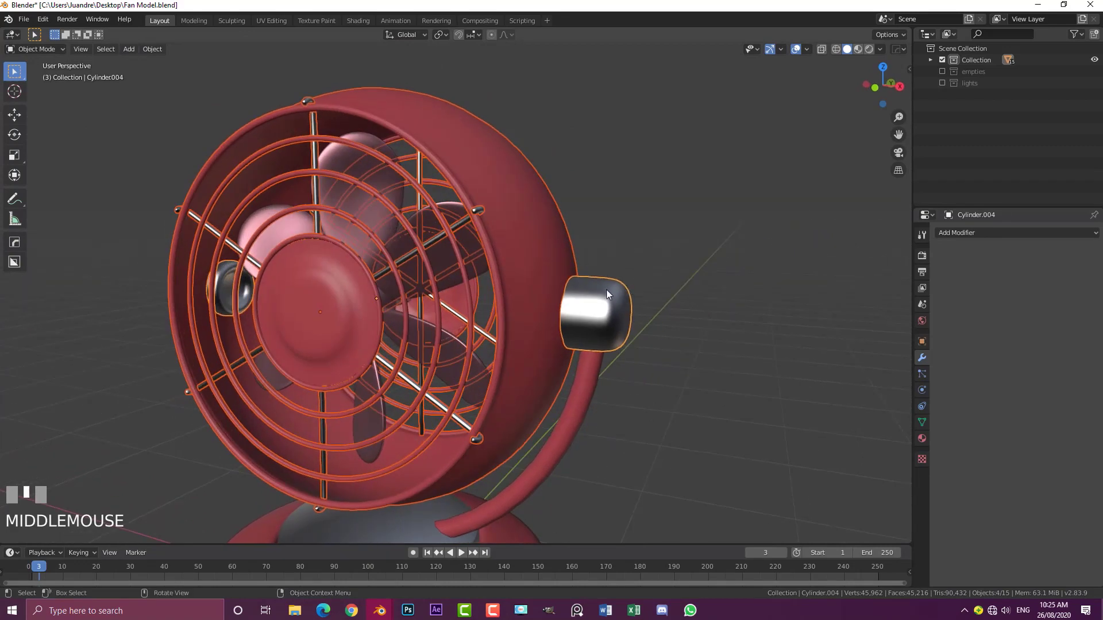
pyautogui.press('ctrl+j')
# Verify the merged head moves as one piece from the front view, then enter Edit Mode on it.
pyautogui.scroll(-3)
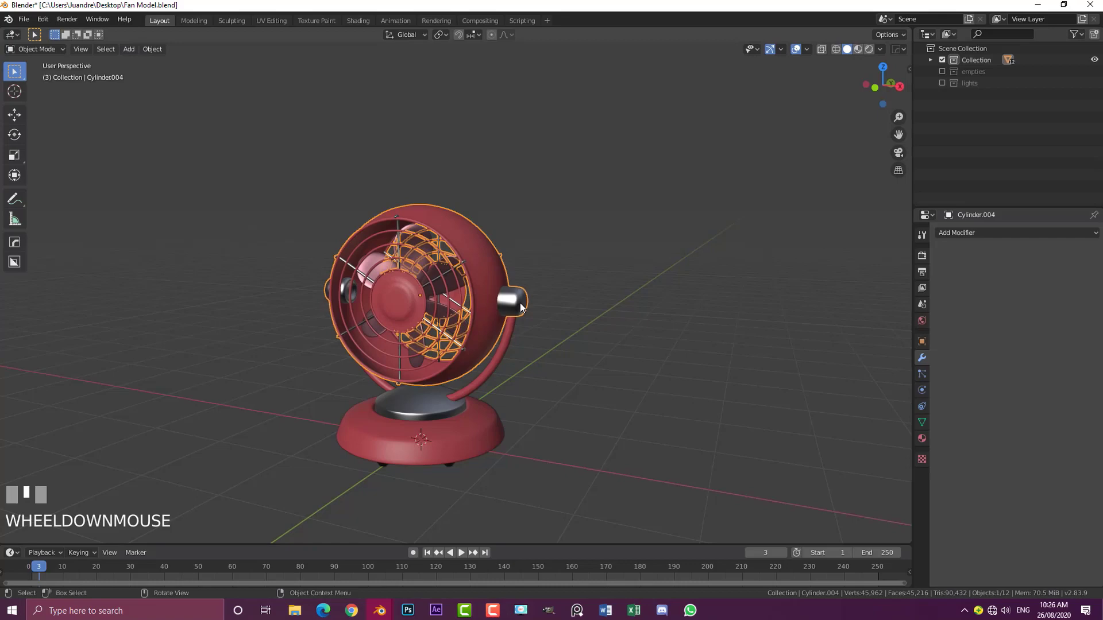
pyautogui.press('g')
pyautogui.rightClick(370, 171)
pyautogui.middleClick(413, 199)
pyautogui.press('KP_1')
pyautogui.scroll(3)
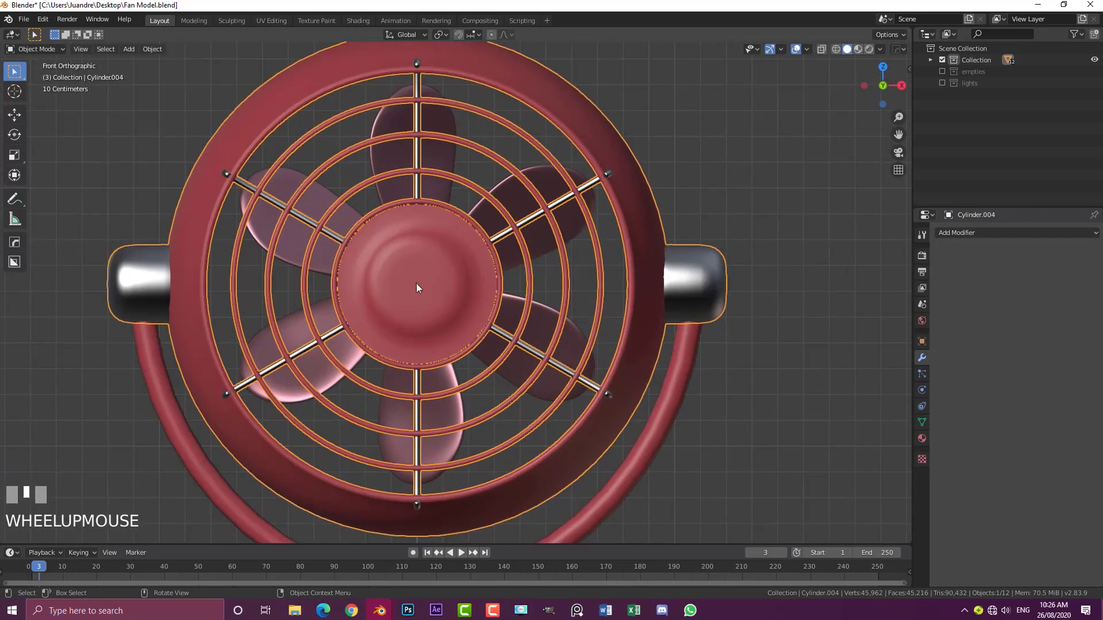
pyautogui.scroll(-3)
pyautogui.moveTo(636, 306); pyautogui.dragTo(491, 312)
pyautogui.press('Tab')
pyautogui.scroll(3)
pyautogui.click(479, 331)
pyautogui.moveTo(307, 326); pyautogui.dragTo(390, 302)
pyautogui.click(390, 302)
pyautogui.scroll(3)
pyautogui.scroll(-3)
pyautogui.moveTo(735, 338); pyautogui.dragTo(691, 198)
# Select the side-knob geometry and snap the 3D cursor to it at the hinge point.
pyautogui.press('F3')
pyautogui.click(691, 198)
pyautogui.press('shift+s')
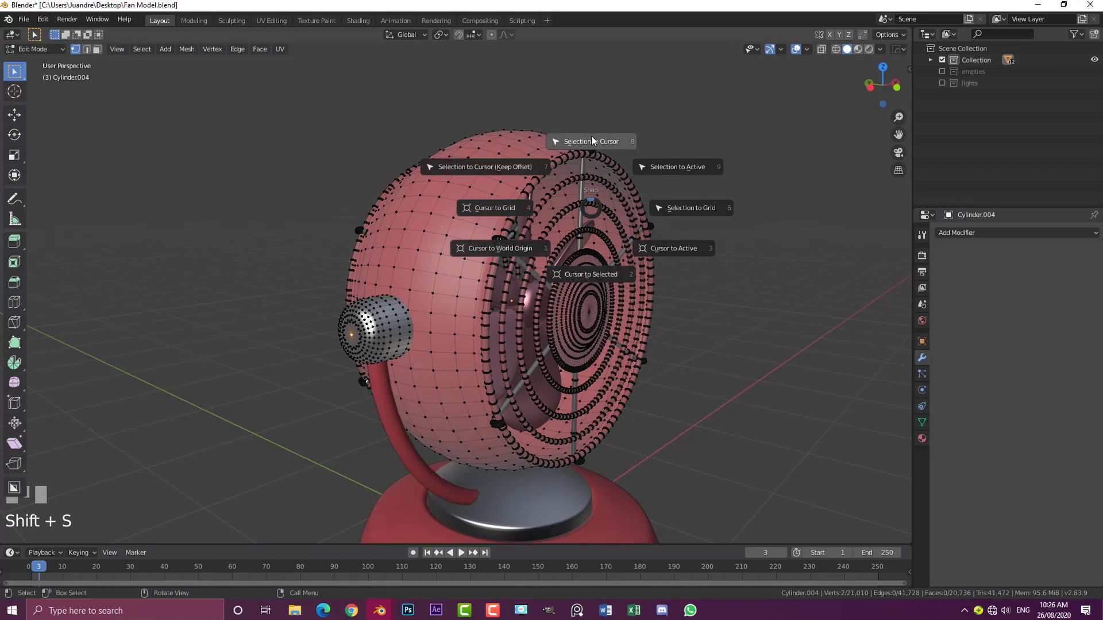
pyautogui.press('ctrl+z')
pyautogui.press('z')
pyautogui.press('shift+s')
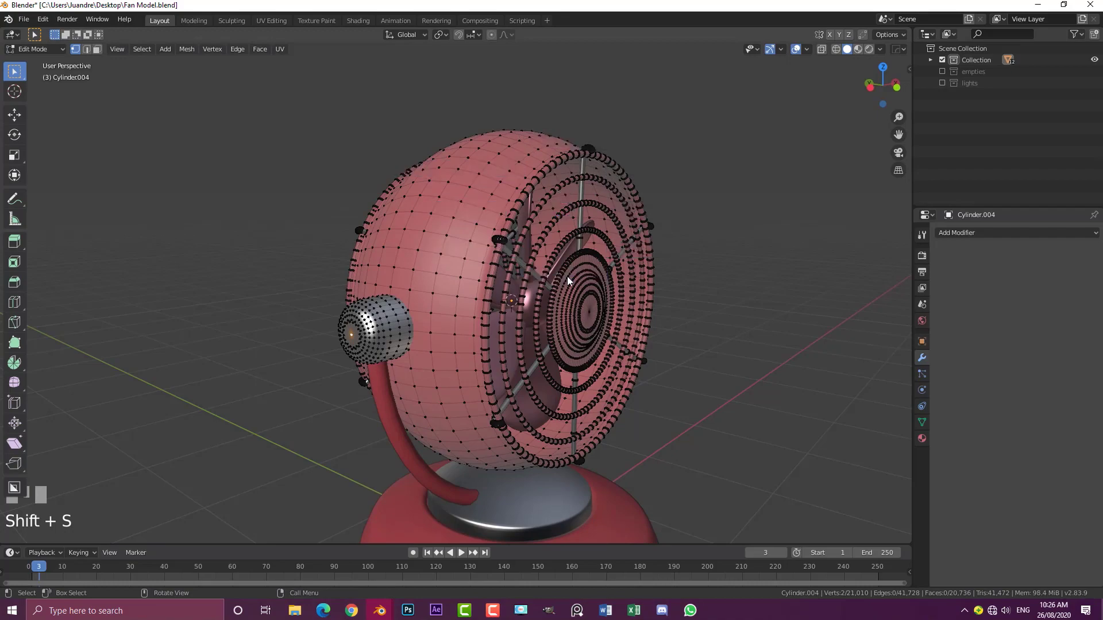
# Attempt Set Origin while editing, get refused, and return the head to Object Mode.
pyautogui.moveTo(646, 287); pyautogui.dragTo(479, 311)
pyautogui.scroll(3)
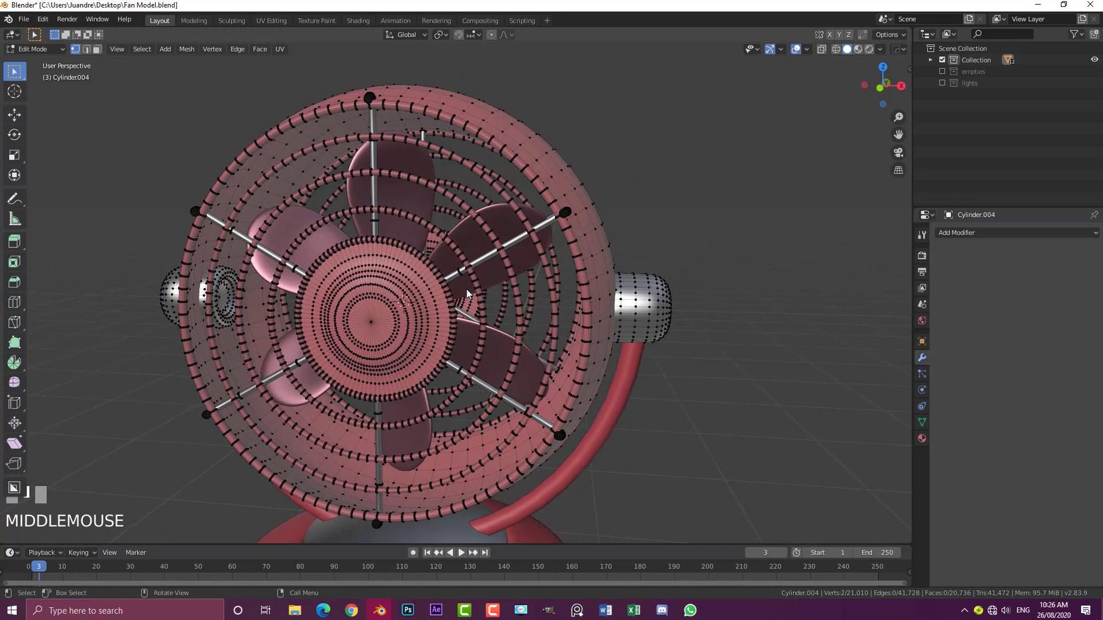
pyautogui.press('F3')
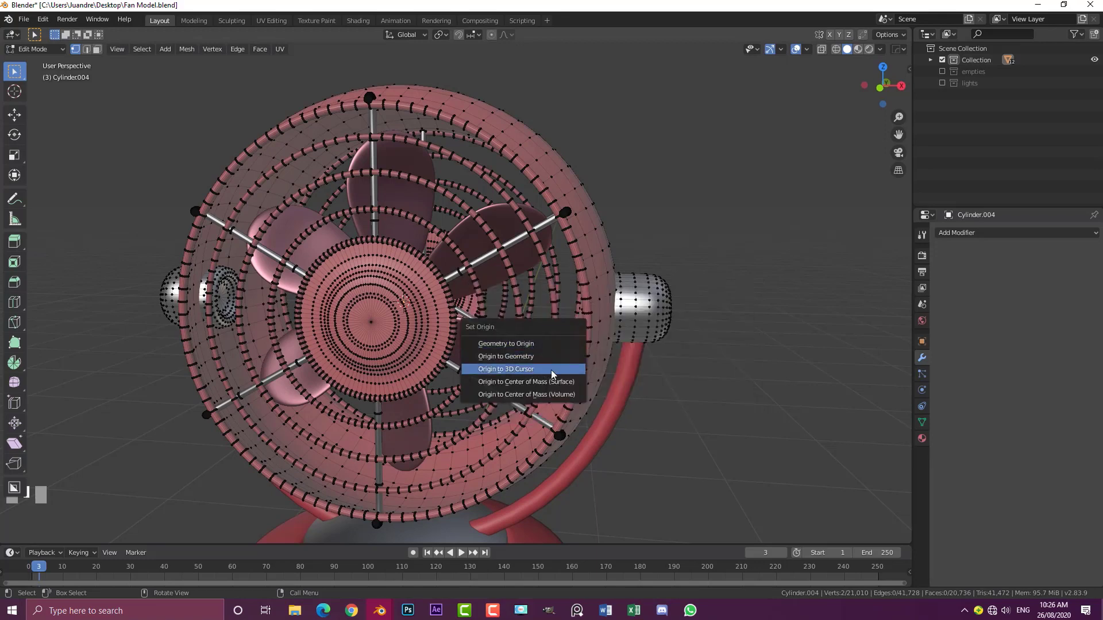
pyautogui.press('Tab')
pyautogui.scroll(-3)
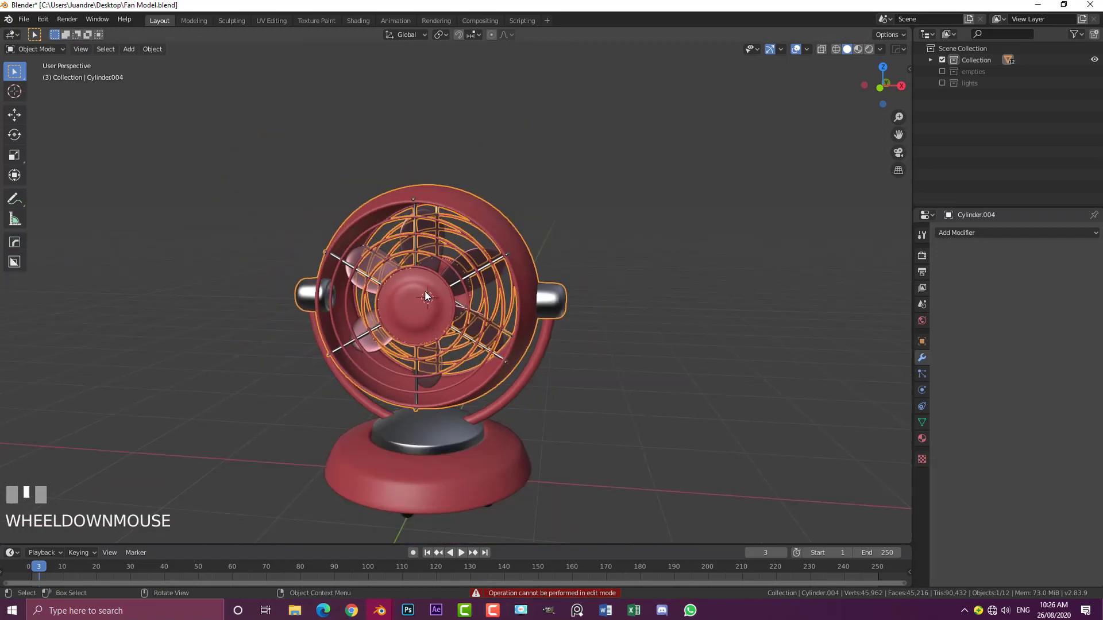
# Set the fan head's origin to the 3D cursor at the hinge and switch to the side view.
pyautogui.press('F3')
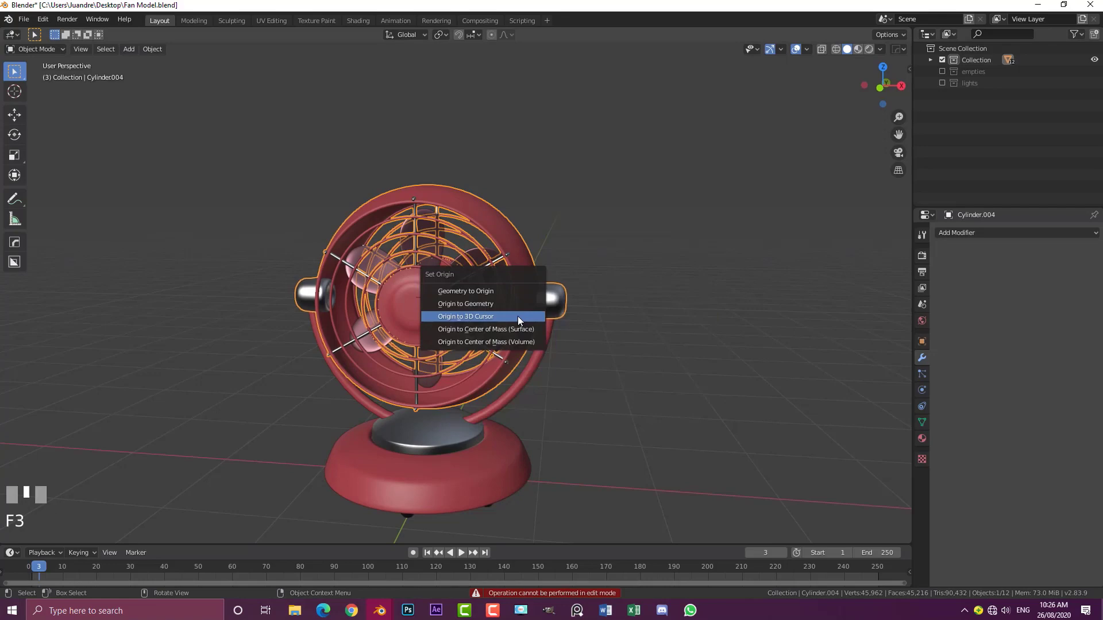
pyautogui.moveTo(487, 331); pyautogui.dragTo(350, 276)
pyautogui.scroll(3)
pyautogui.press('alt+a')
pyautogui.press('KP_3')
pyautogui.scroll(3)
pyautogui.scroll(3)
# Test-rotate the head around its new hinge pivot, cancel the tilt and return to front view.
pyautogui.click(350, 275)
pyautogui.scroll(-3)
pyautogui.press('r')
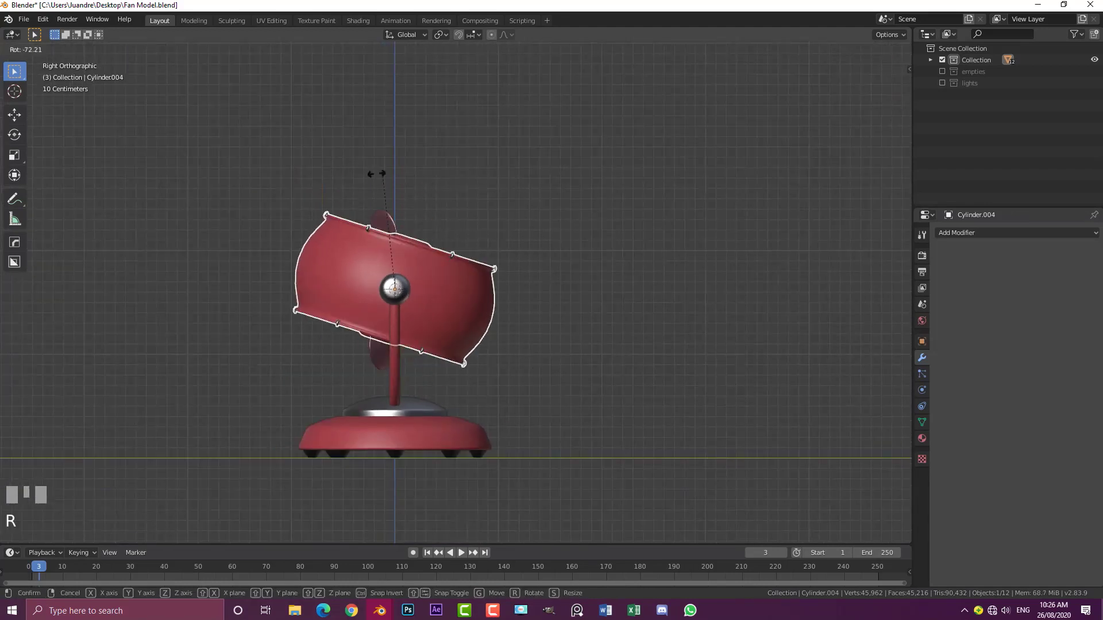
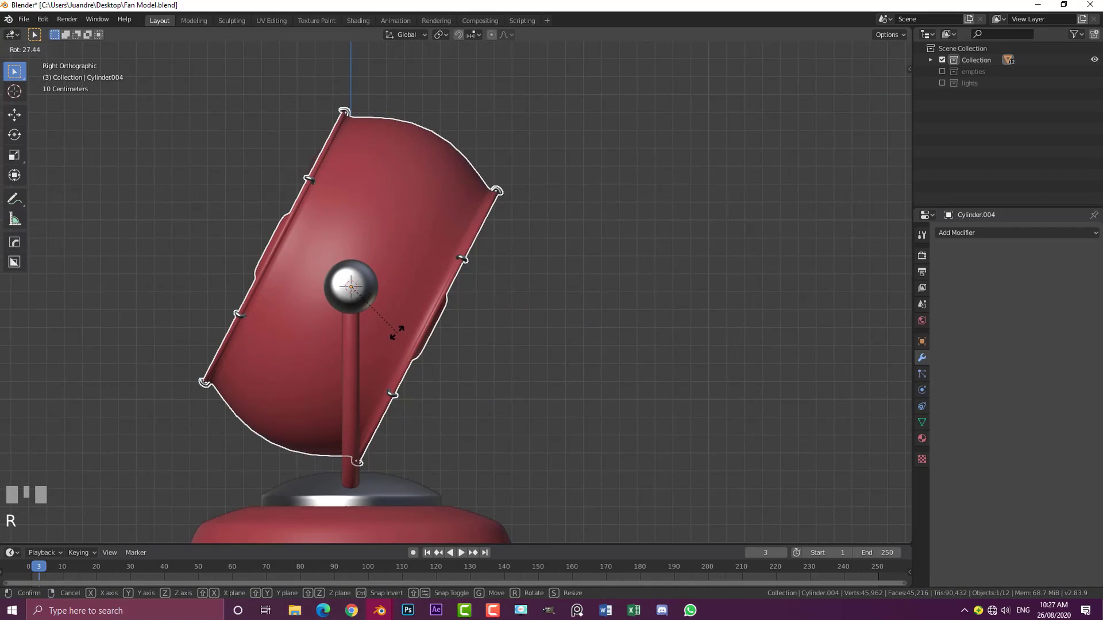
pyautogui.rightClick(397, 338)
pyautogui.press('KP_1')
# Check that the blades and grille are still separate objects by nudging each and cancelling.
pyautogui.scroll(-3)
pyautogui.press('r')
pyautogui.rightClick(544, 311)
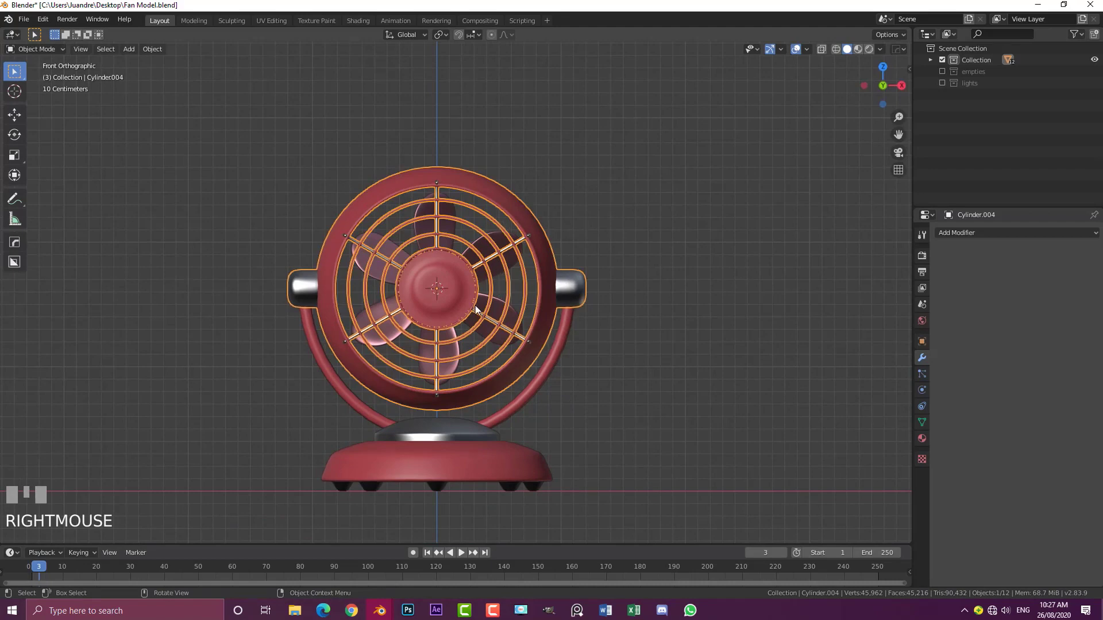
pyautogui.press('g')
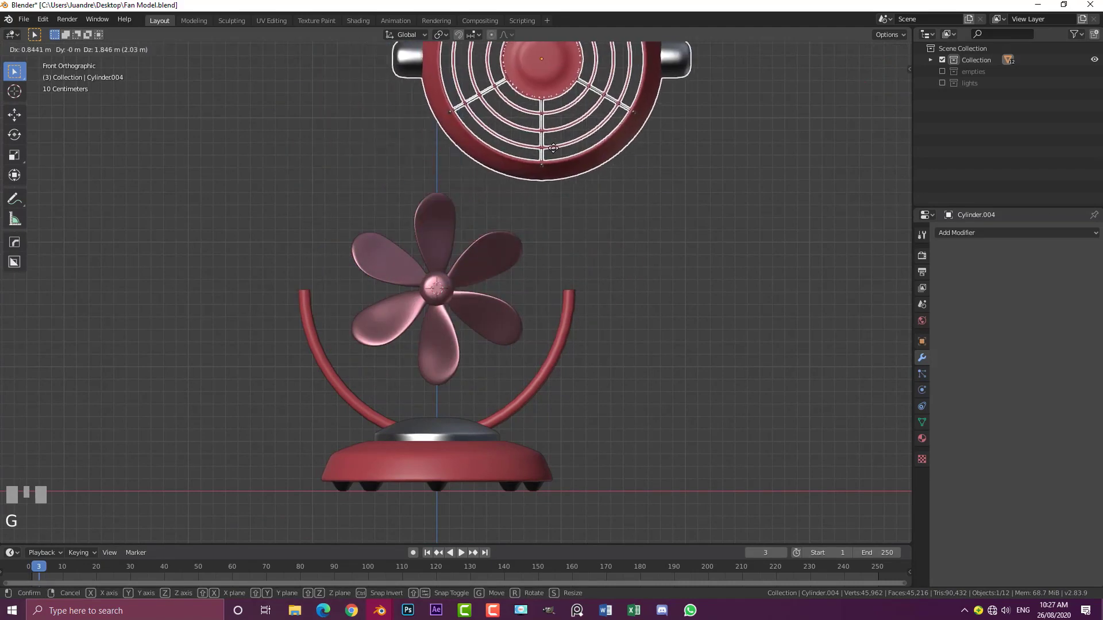
pyautogui.rightClick(520, 176)
pyautogui.click(451, 211)
pyautogui.press('g')
pyautogui.rightClick(503, 145)
# Select the blades, add the fan head as parent and bring up the Ctrl+P parenting options.
pyautogui.moveTo(503, 187); pyautogui.dragTo(417, 126)
pyautogui.press('g')
pyautogui.rightClick(417, 125)
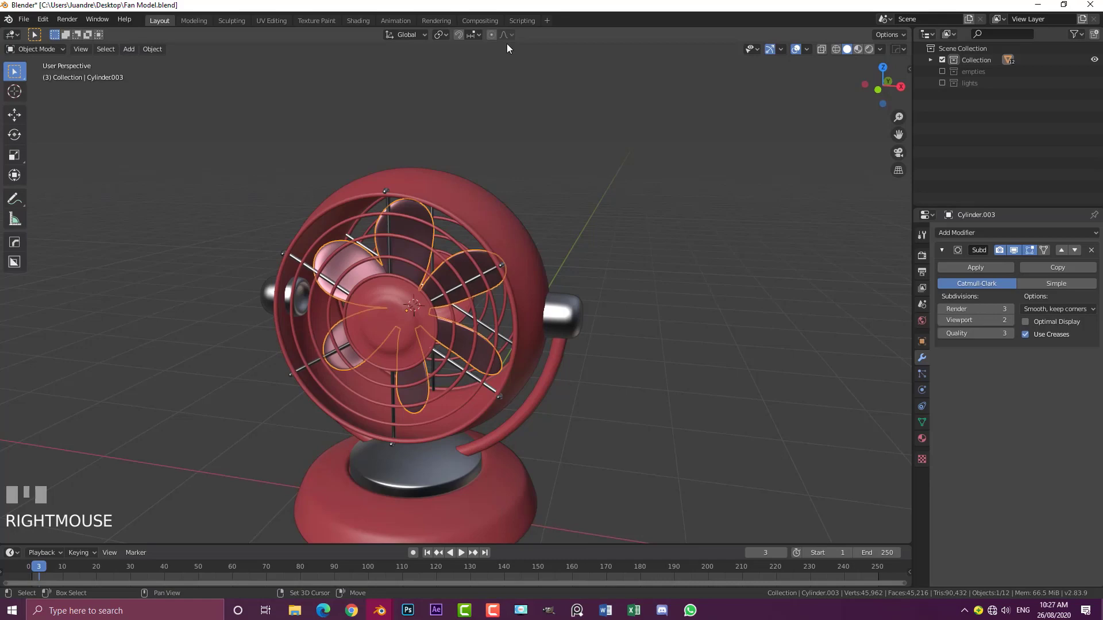
pyautogui.click(454, 182)
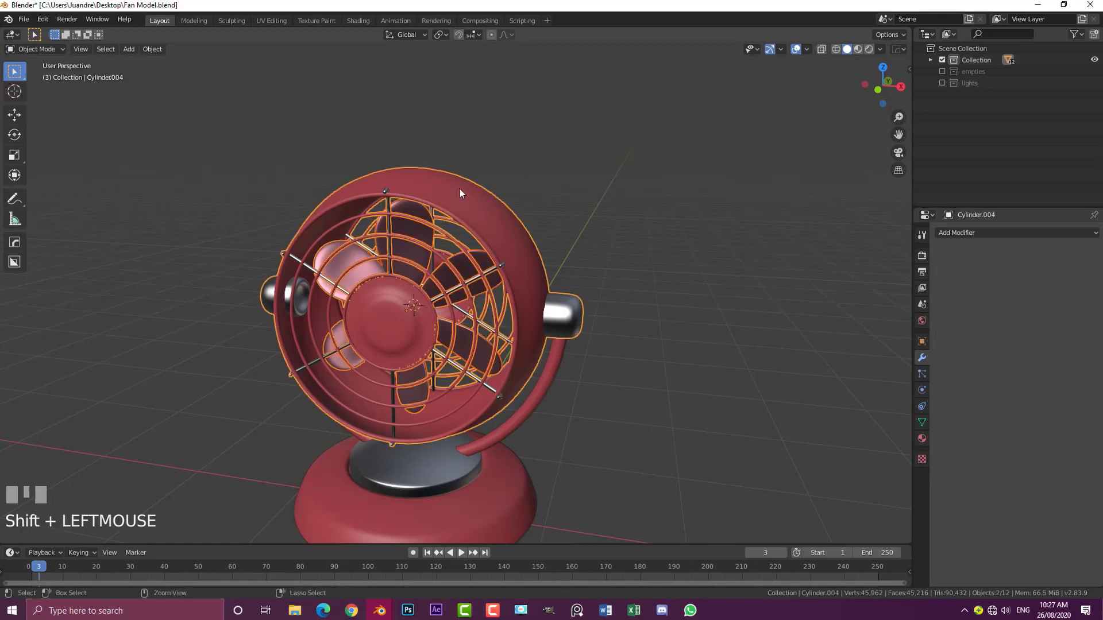
pyautogui.press('ctrl+p')
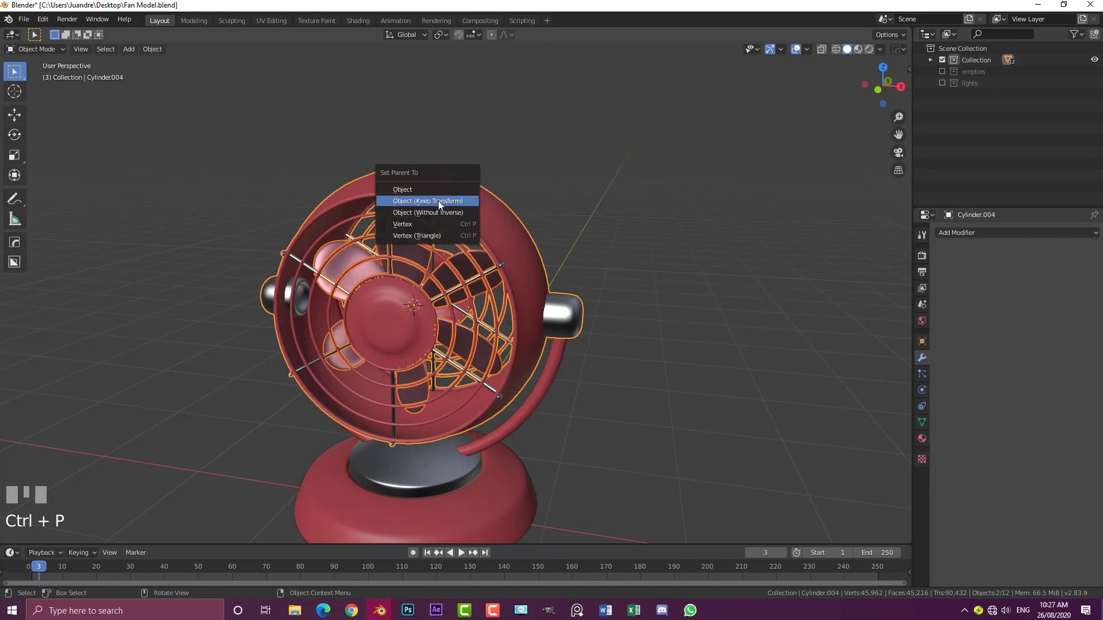
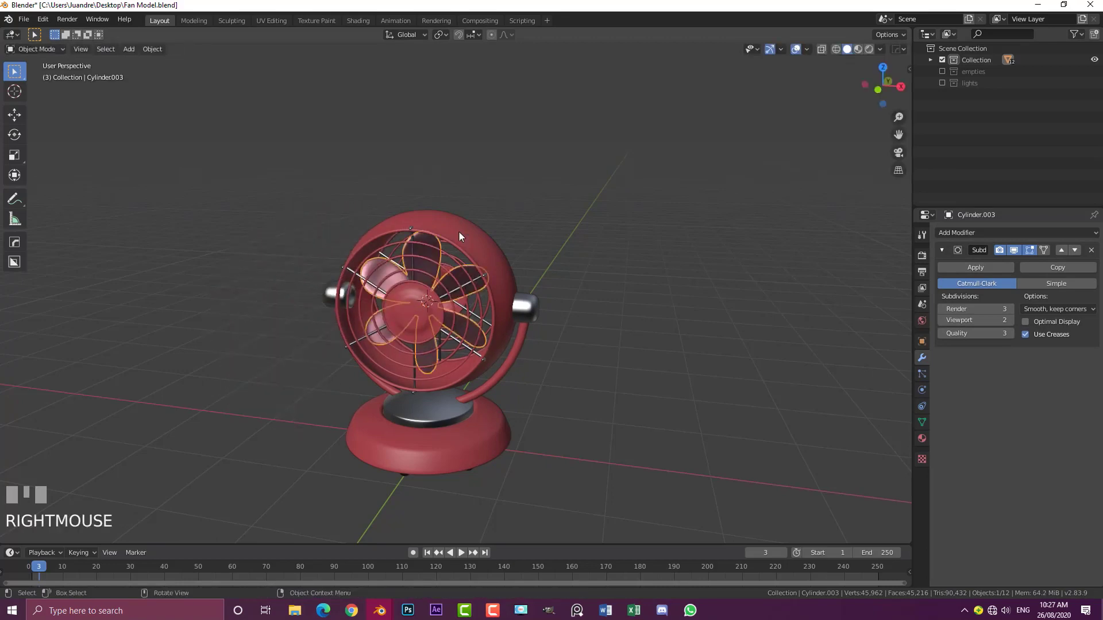
# Inspect the base and confirm its top disc is still part of the base mesh.
pyautogui.click(462, 235)
pyautogui.press('g')
pyautogui.rightClick(473, 210)
pyautogui.moveTo(453, 292); pyautogui.dragTo(411, 292)
pyautogui.scroll(3)
pyautogui.click(410, 293)
pyautogui.press('g')
pyautogui.rightClick(396, 241)
pyautogui.moveTo(393, 257); pyautogui.dragTo(395, 305)
pyautogui.scroll(3)
# In Edit Mode select the linked top-disc geometry and separate it into its own object.
pyautogui.press('Tab')
pyautogui.click(371, 333)
pyautogui.press('l')
pyautogui.press('g')
pyautogui.rightClick(364, 236)
pyautogui.press('p')
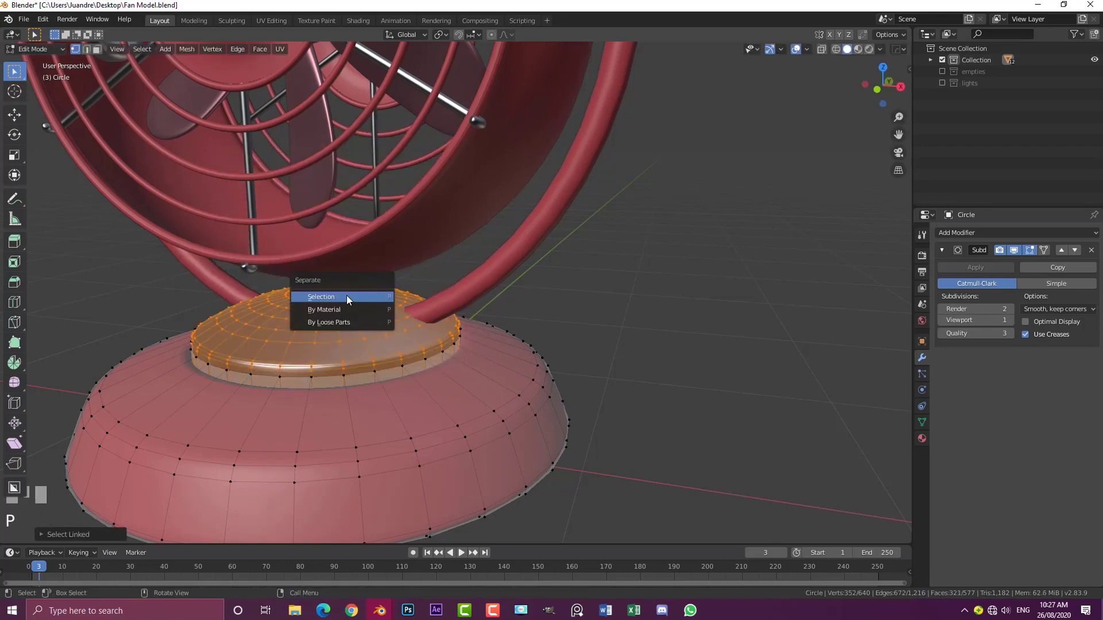
pyautogui.scroll(-3)
pyautogui.press('Tab')
pyautogui.click(380, 315)
pyautogui.scroll(-3)
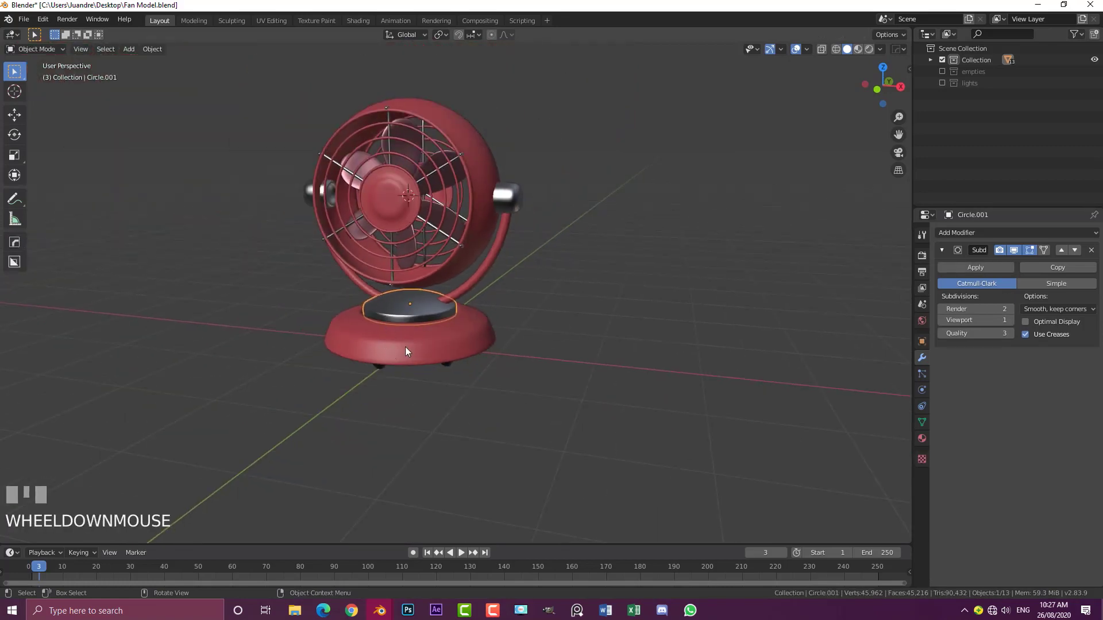
# Select the stand arc pieces and join them into a single curved arm, checking it moves as one.
pyautogui.press('g')
pyautogui.rightClick(468, 295)
pyautogui.scroll(3)
pyautogui.click(531, 194)
pyautogui.moveTo(982, 236); pyautogui.dragTo(644, 264)
pyautogui.moveTo(644, 264); pyautogui.dragTo(489, 213)
pyautogui.scroll(3)
pyautogui.press('g')
pyautogui.rightClick(488, 213)
pyautogui.click(368, 288)
pyautogui.moveTo(365, 299); pyautogui.dragTo(350, 306)
pyautogui.scroll(3)
pyautogui.scroll(3)
pyautogui.press('ctrl+j')
pyautogui.click(350, 305)
pyautogui.middleClick(350, 305)
pyautogui.scroll(-3)
pyautogui.press('g')
pyautogui.rightClick(431, 296)
# Select the fan head and stand arm with the top disc as parent and bring up the parenting options.
pyautogui.scroll(3)
pyautogui.moveTo(351, 289); pyautogui.dragTo(473, 274)
pyautogui.scroll(3)
pyautogui.scroll(-3)
pyautogui.scroll(-3)
pyautogui.press('r')
pyautogui.rightClick(474, 274)
pyautogui.scroll(-3)
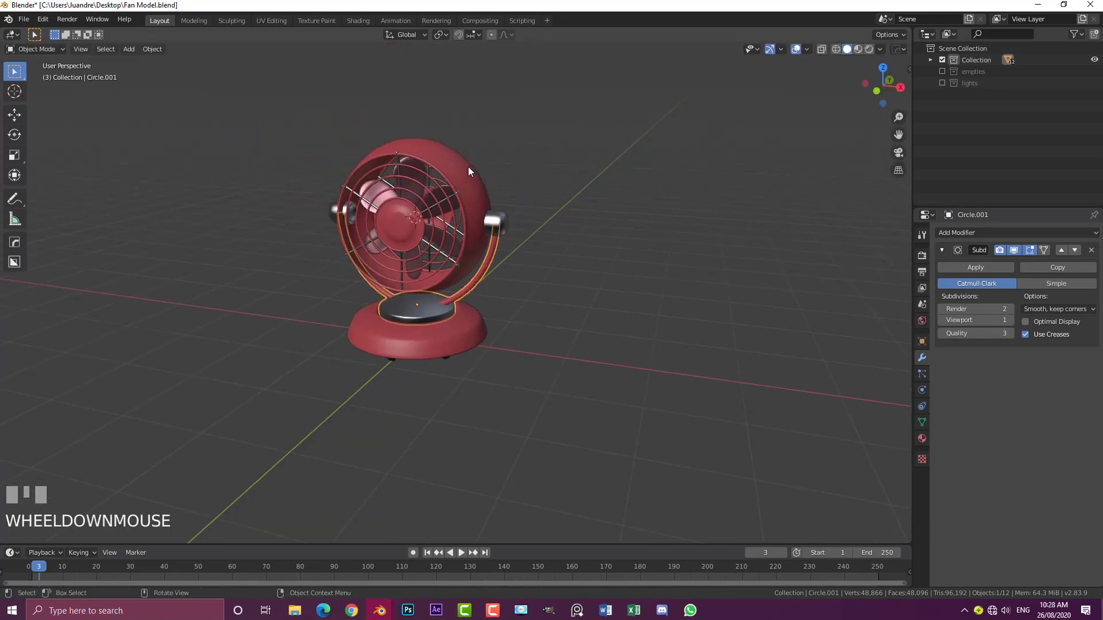
pyautogui.click(471, 170)
pyautogui.moveTo(465, 210); pyautogui.dragTo(387, 335)
pyautogui.scroll(3)
pyautogui.click(387, 334)
pyautogui.moveTo(391, 333); pyautogui.dragTo(366, 331)
pyautogui.scroll(3)
pyautogui.press('ctrl+p')
pyautogui.scroll(-3)
pyautogui.press('alt+a')
# Select the fan grille and turntable disc, trying a grab move and cancelling it.
pyautogui.click(398, 189)
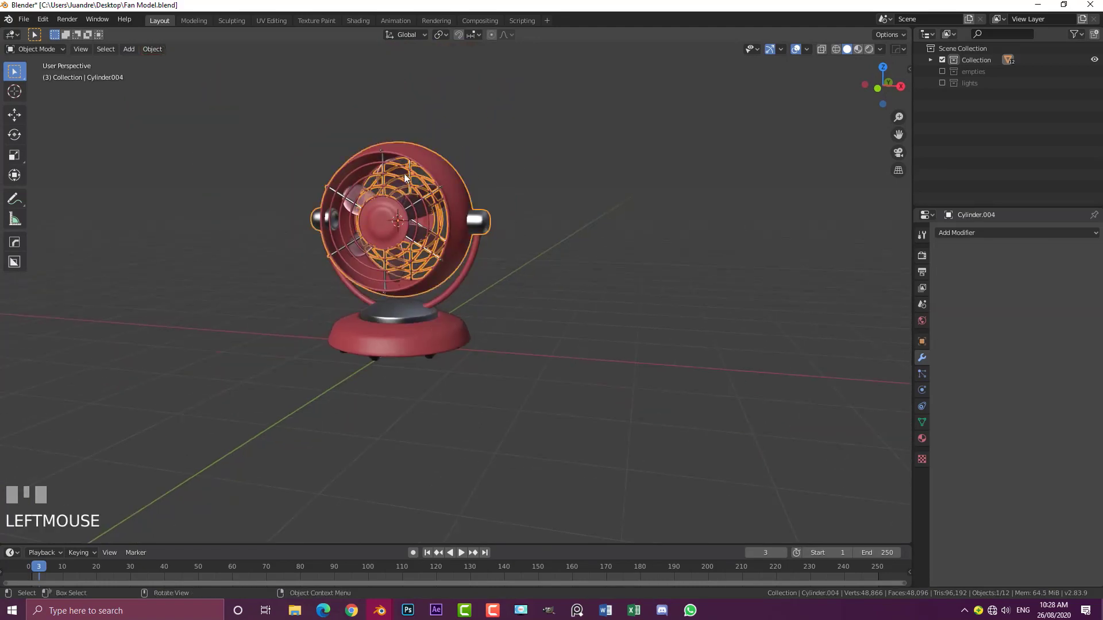
pyautogui.click(399, 186)
pyautogui.click(442, 166)
pyautogui.press('g')
pyautogui.rightClick(454, 192)
pyautogui.click(461, 290)
pyautogui.scroll(3)
# Test-rotate the turntable disc several times so the head swivels with it, cancelling each rotation.
pyautogui.press('r')
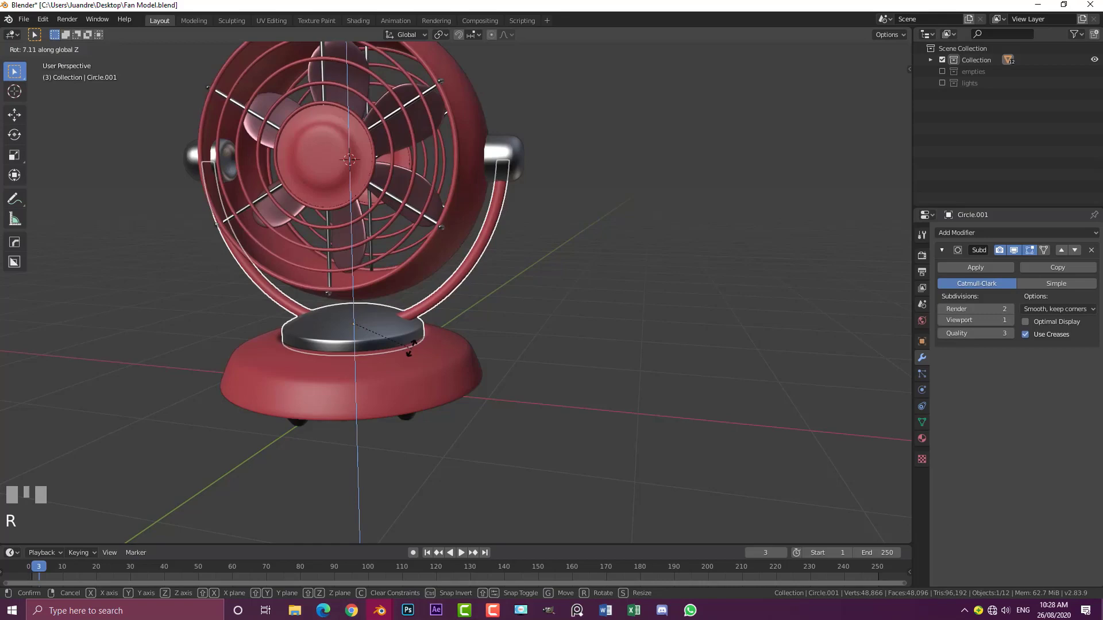
pyautogui.rightClick(468, 339)
pyautogui.moveTo(482, 217); pyautogui.dragTo(408, 128)
pyautogui.click(408, 129)
pyautogui.middleClick(408, 129)
pyautogui.press('r')
pyautogui.rightClick(327, 174)
pyautogui.moveTo(268, 144); pyautogui.dragTo(326, 104)
pyautogui.press('r')
pyautogui.rightClick(326, 104)
pyautogui.click(299, 89)
pyautogui.scroll(-3)
pyautogui.moveTo(353, 200); pyautogui.dragTo(469, 190)
pyautogui.press('r')
pyautogui.rightClick(468, 191)
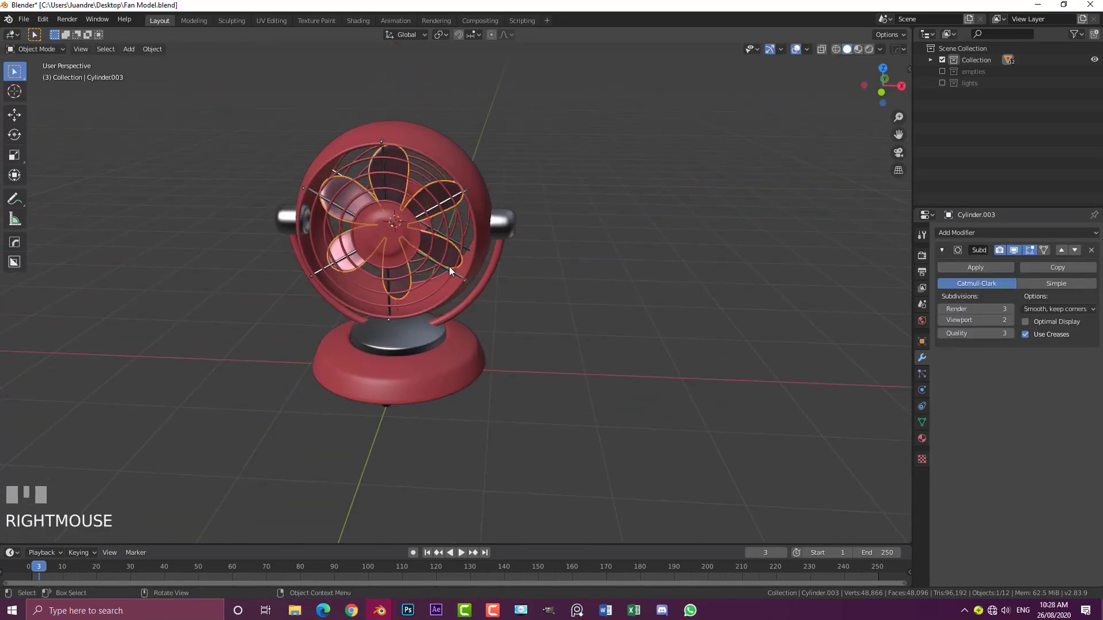
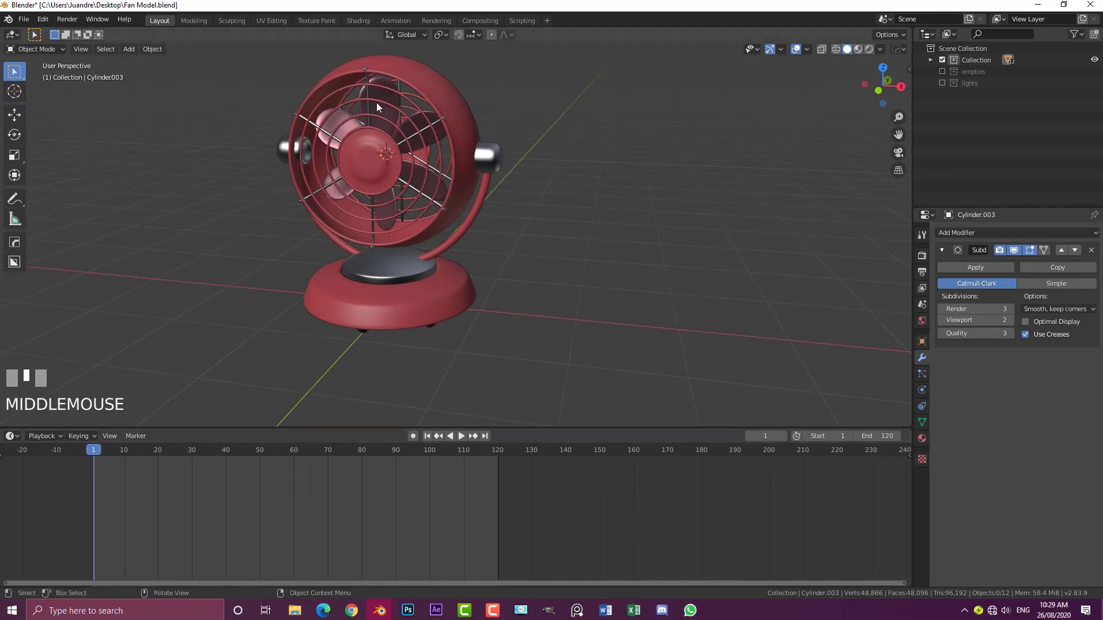
# Show the blades' transform values in the sidebar and apply their rotation with Ctrl+A.
pyautogui.click(381, 97)
pyautogui.moveTo(105, 455); pyautogui.dragTo(911, 72)
pyautogui.press('n')
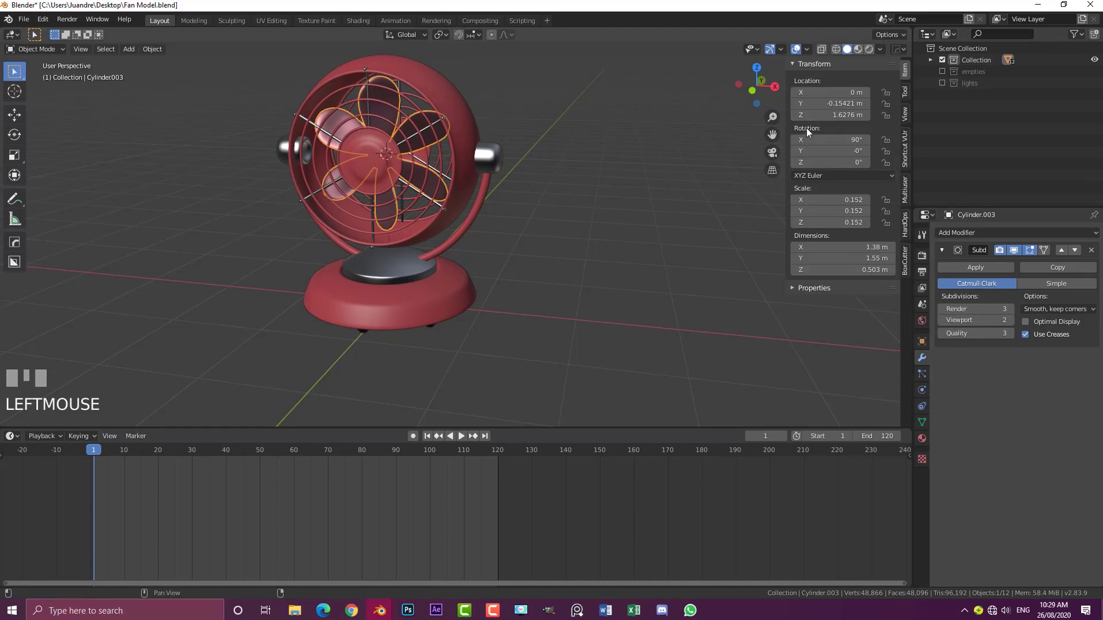
pyautogui.moveTo(396, 155); pyautogui.dragTo(385, 151)
pyautogui.press('ctrl+a')
pyautogui.moveTo(385, 152); pyautogui.dragTo(416, 121)
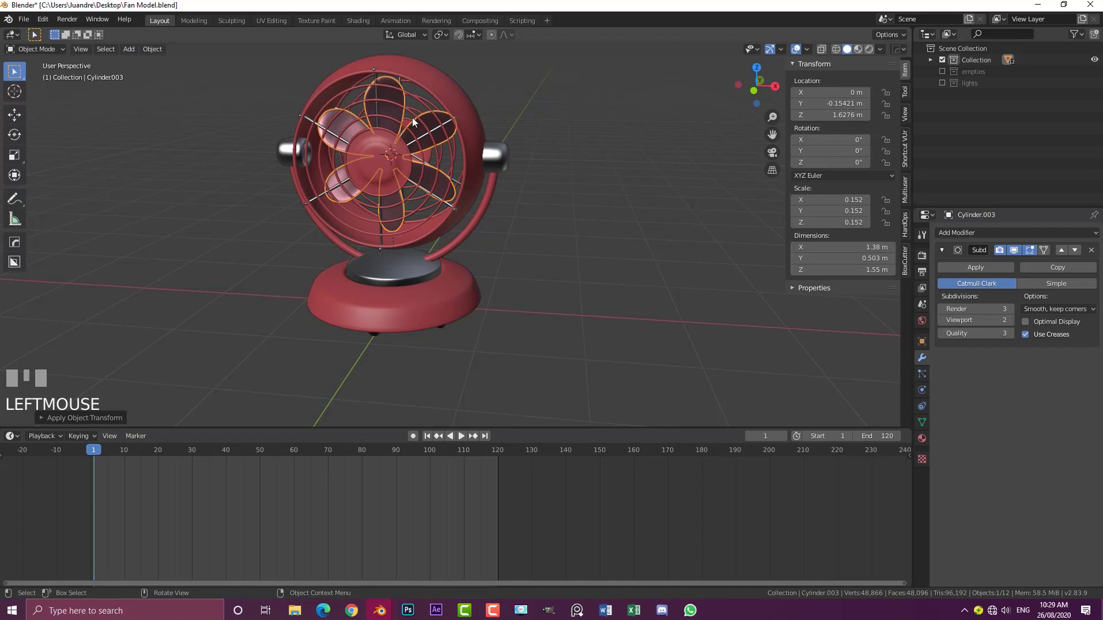
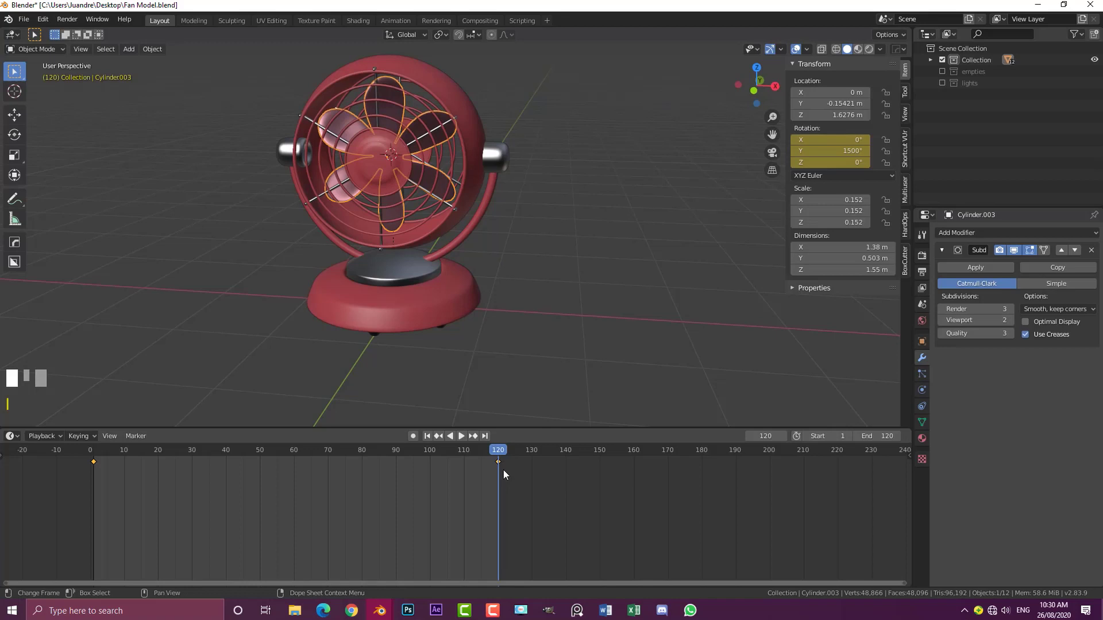
# Play the blade spin and set its keyframe interpolation to Linear for constant speed.
pyautogui.click(462, 456)
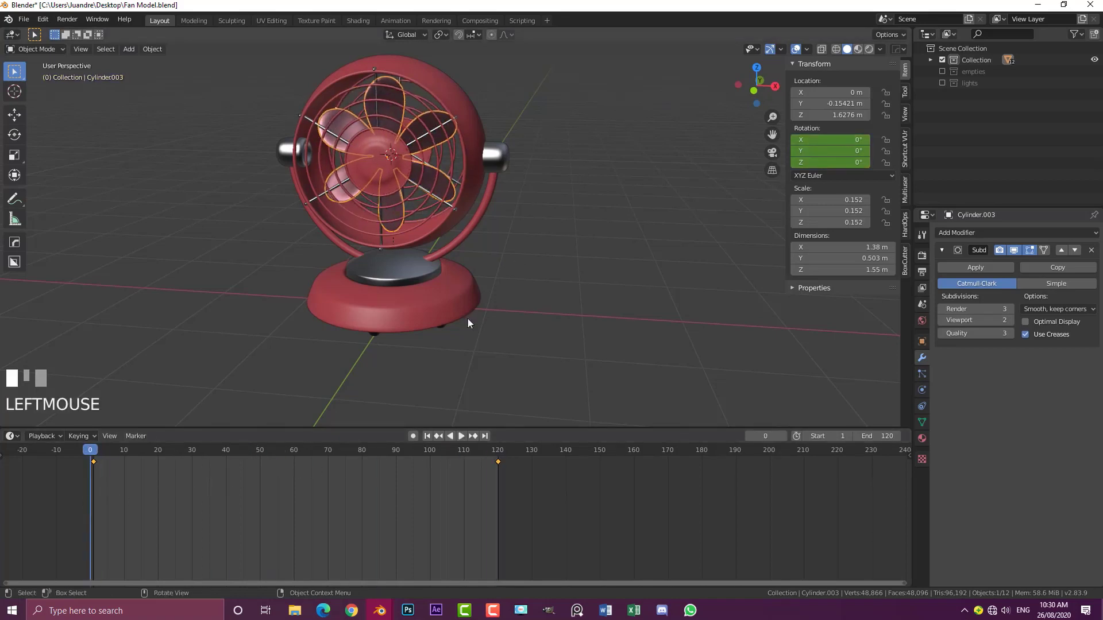
pyautogui.moveTo(246, 515); pyautogui.dragTo(110, 428)
pyautogui.press('space')
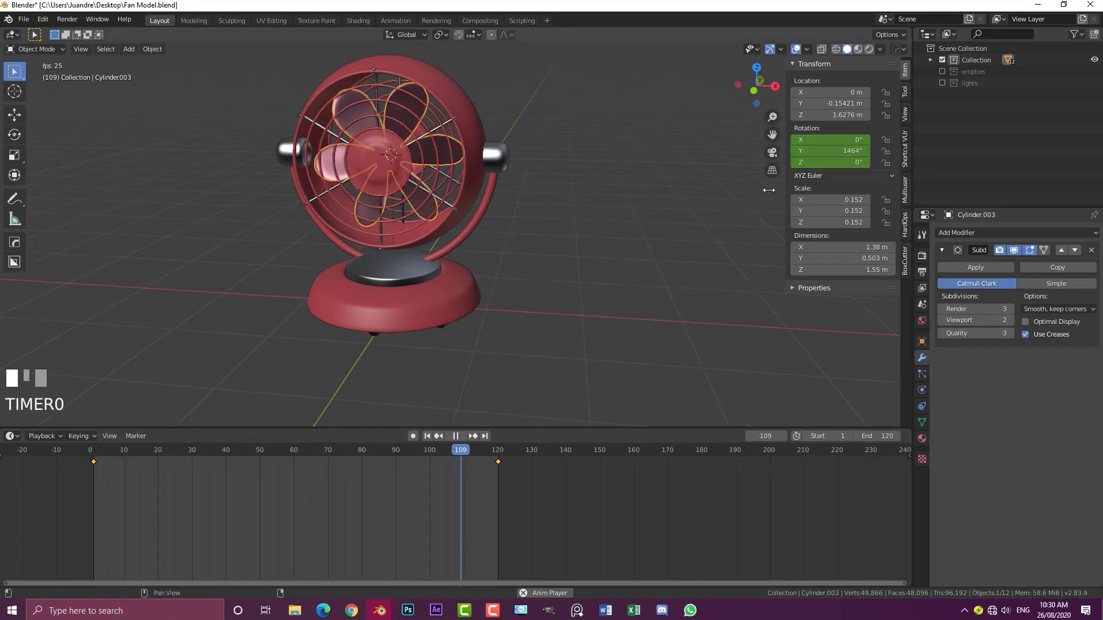
pyautogui.press('space')
pyautogui.moveTo(475, 447); pyautogui.dragTo(463, 218)
pyautogui.press('t')
# Replay the constant-speed blade spin, stop playback and orbit around the fan.
pyautogui.press('space')
pyautogui.moveTo(463, 218); pyautogui.dragTo(559, 229)
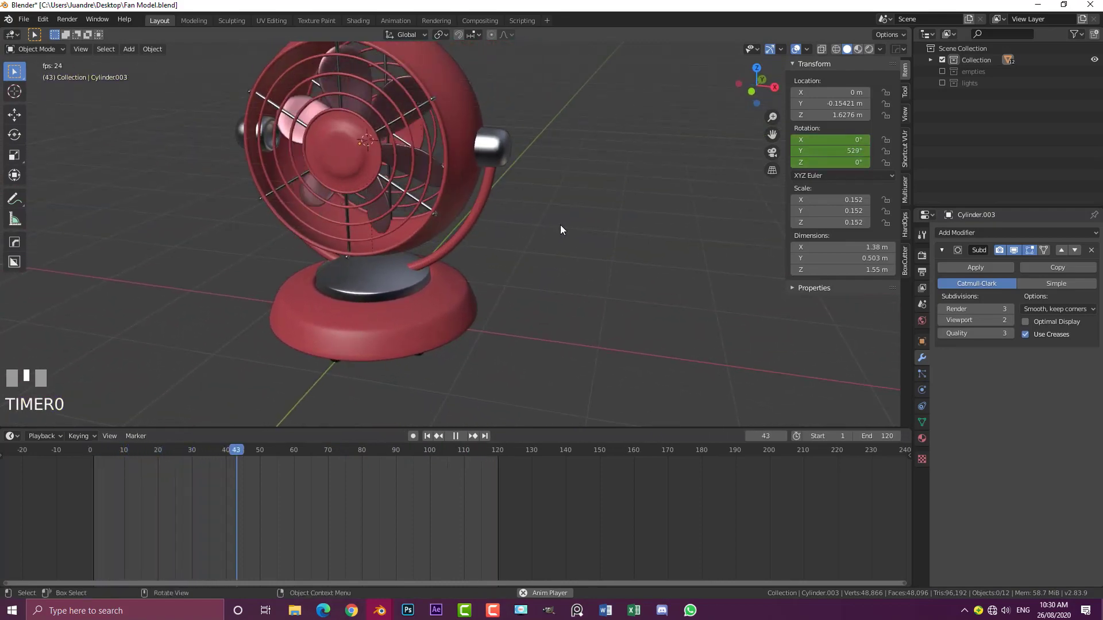
pyautogui.scroll(-3)
pyautogui.press('space')
pyautogui.scroll(3)
pyautogui.moveTo(488, 215); pyautogui.dragTo(487, 201)
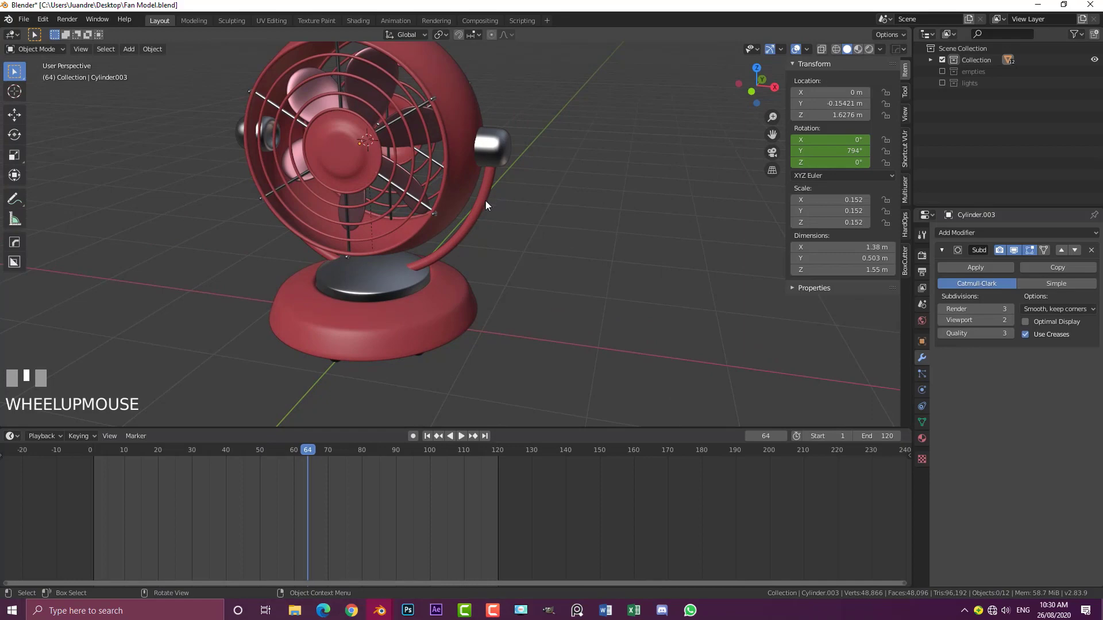
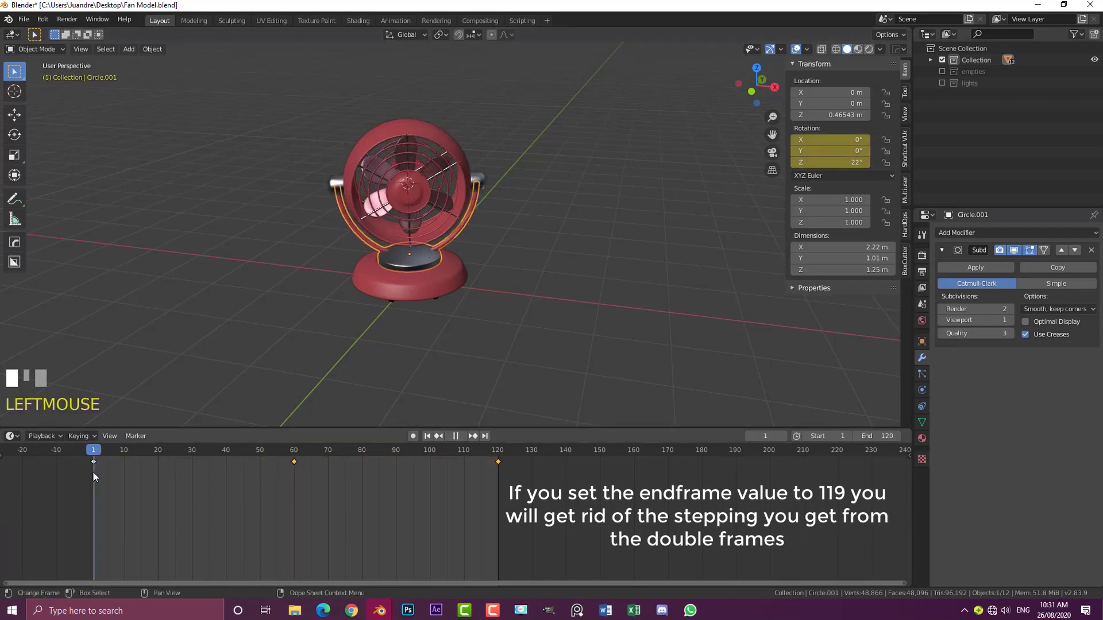
# Play the head swing, select the disc keyframes and set their interpolation with T.
pyautogui.moveTo(95, 476); pyautogui.dragTo(495, 231)
pyautogui.press('space')
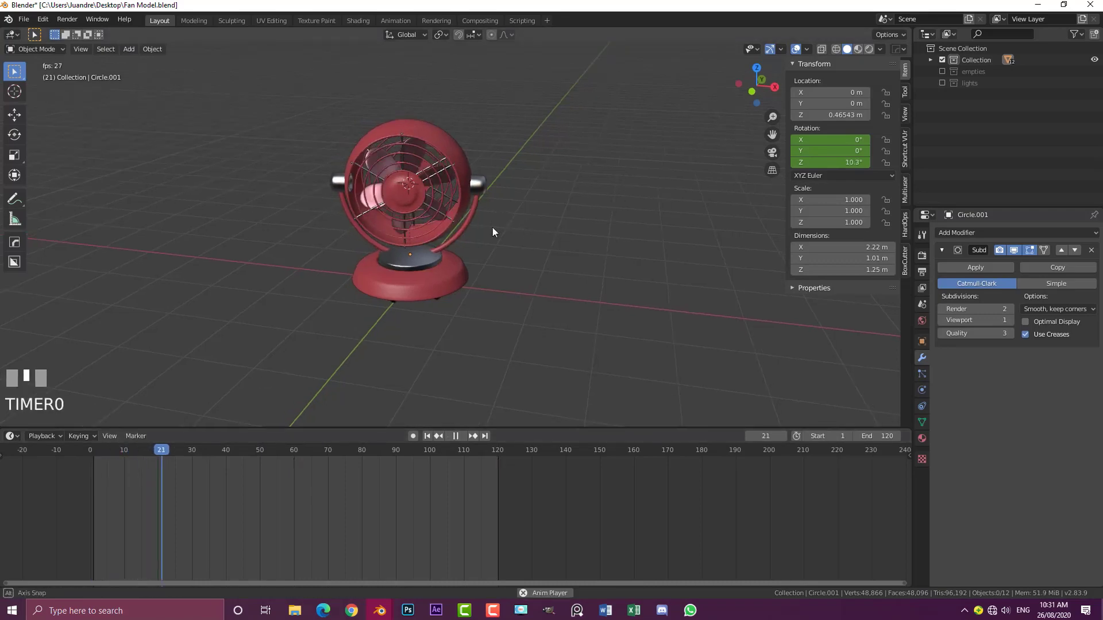
pyautogui.scroll(3)
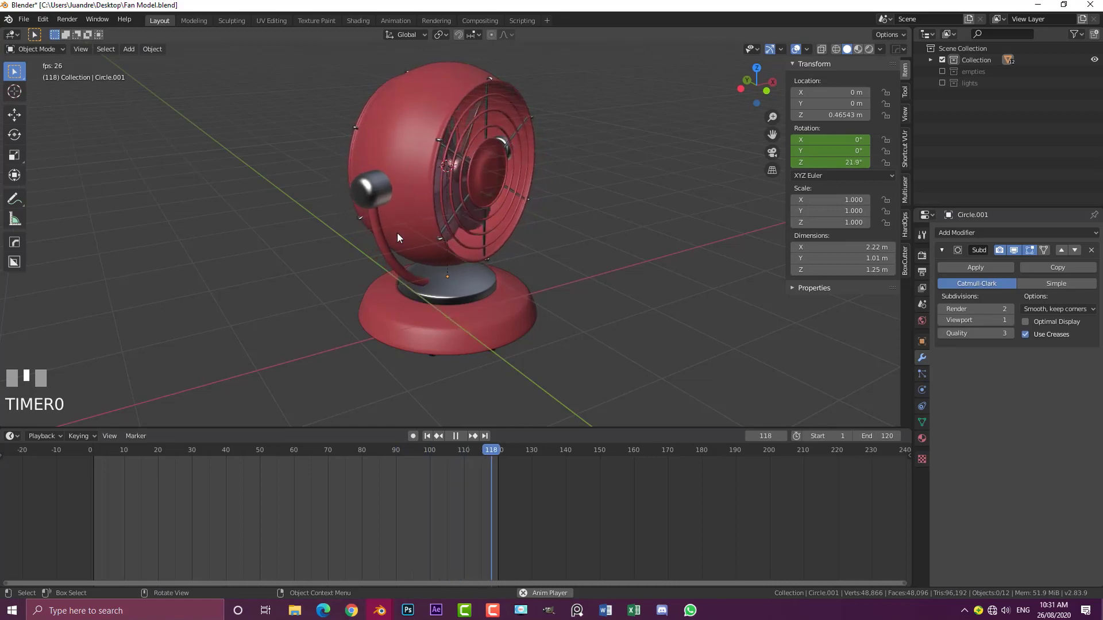
pyautogui.middleClick(525, 207)
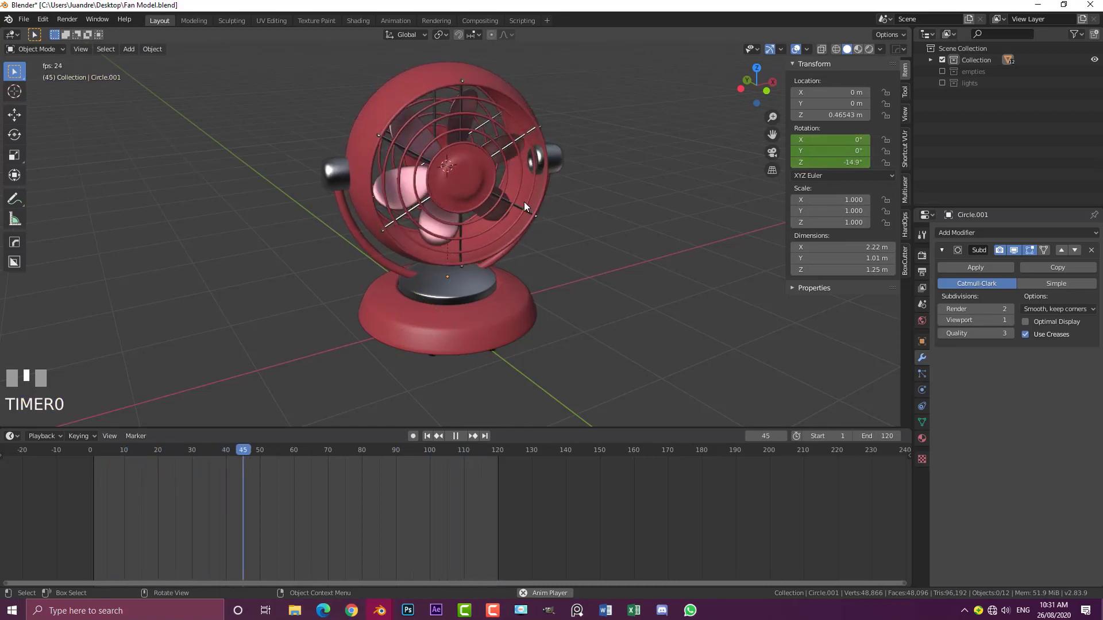
pyautogui.press('space')
pyautogui.click(347, 235)
pyautogui.moveTo(565, 503); pyautogui.dragTo(581, 251)
pyautogui.press('t')
# Replay the side-to-side head swing with spinning blades, deselecting all with Alt+A.
pyautogui.press('space')
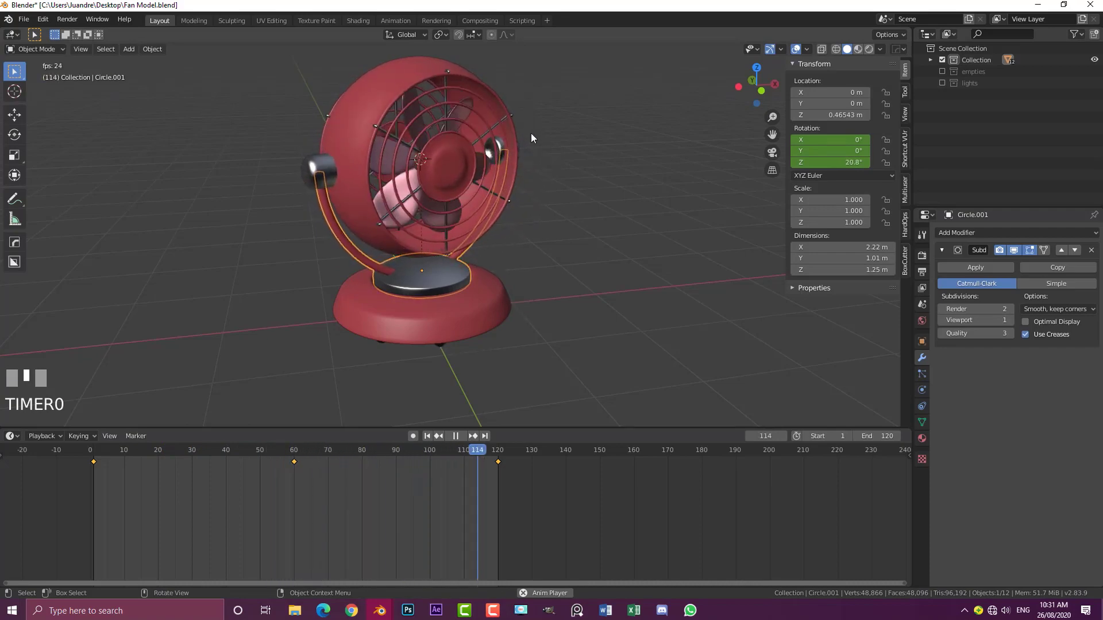
pyautogui.moveTo(284, 449); pyautogui.dragTo(267, 456)
pyautogui.press('space')
pyautogui.moveTo(257, 451); pyautogui.dragTo(500, 171)
pyautogui.press('alt+a')
pyautogui.press('space')
pyautogui.scroll(3)
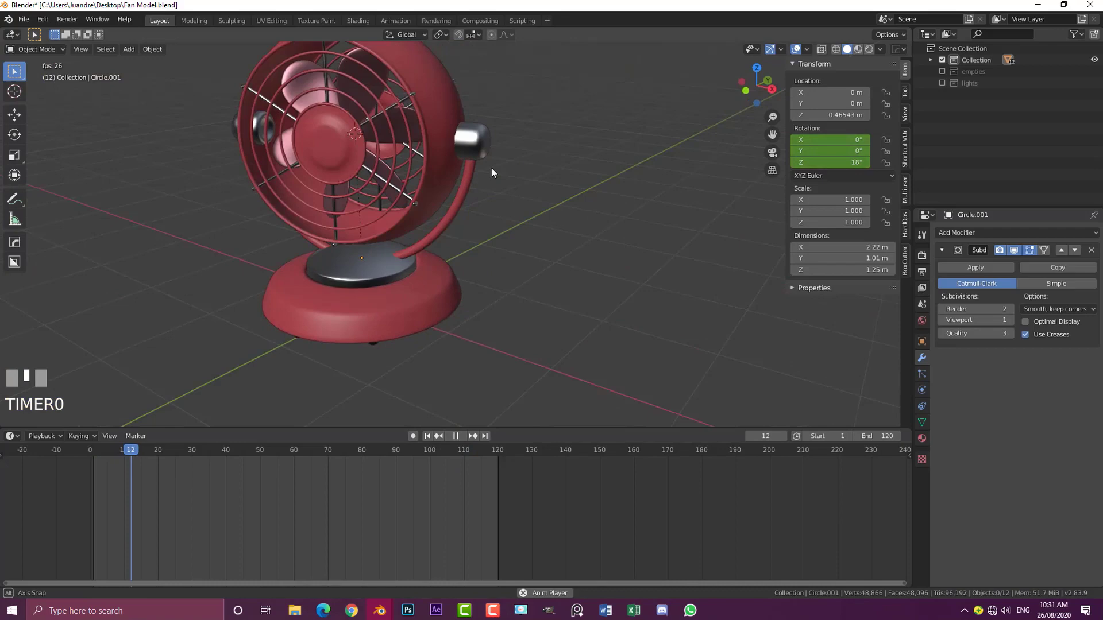
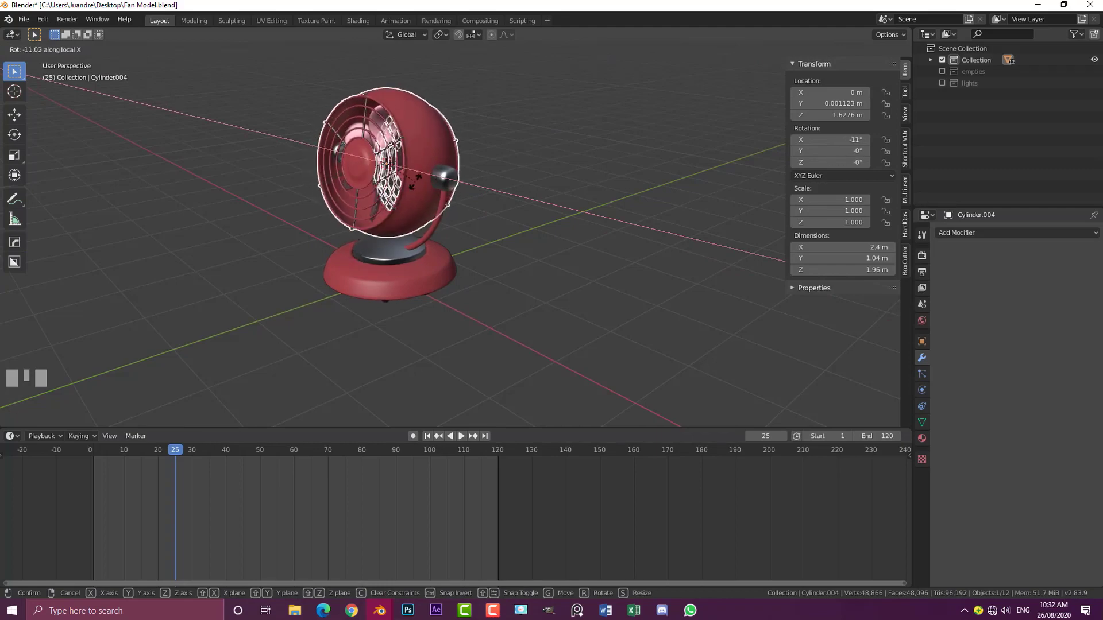
pyautogui.rightClick(407, 203)
pyautogui.middleClick(344, 261)
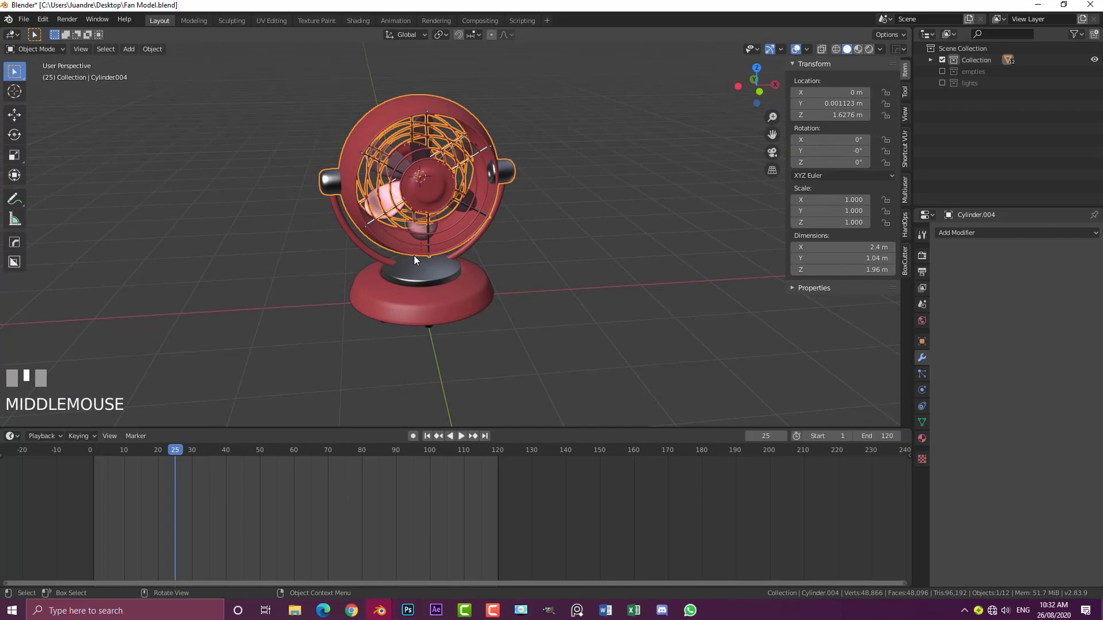
pyautogui.press('KP_1')
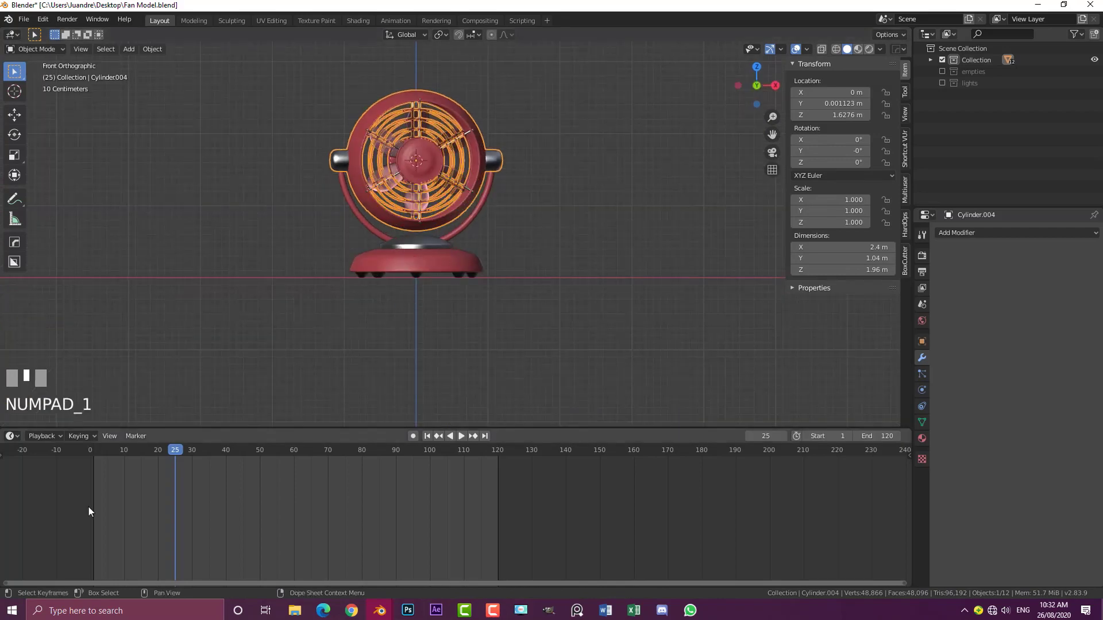
pyautogui.moveTo(165, 453); pyautogui.dragTo(553, 194)
pyautogui.press('alt+a')
pyautogui.press('space')
pyautogui.middleClick(553, 195)
pyautogui.moveTo(522, 214); pyautogui.dragTo(439, 144)
pyautogui.press('space')
pyautogui.click(438, 144)
pyautogui.moveTo(436, 485); pyautogui.dragTo(594, 258)
pyautogui.middleClick(593, 258)
pyautogui.press('n')
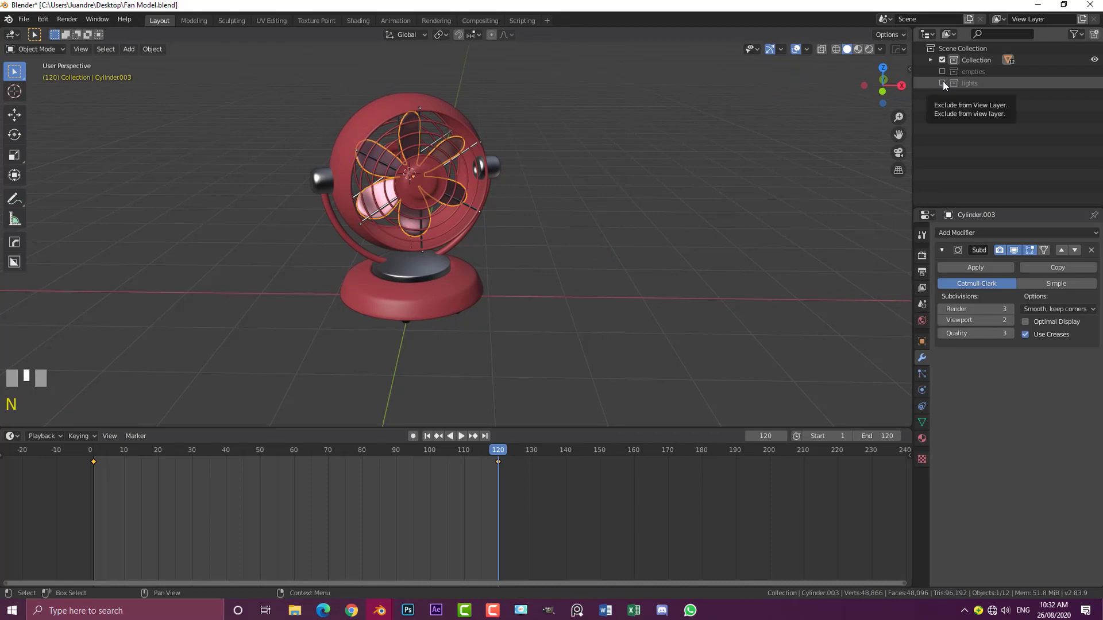
# Enable the lights collection in the Outliner and deselect everything.
pyautogui.click(943, 86)
pyautogui.scroll(-3)
pyautogui.middleClick(547, 229)
pyautogui.press('alt+a')
# Look through the scene camera with Numpad 0 and play the fan animation, stopping at frame 39.
pyautogui.press('KP_0')
pyautogui.scroll(-3)
pyautogui.middleClick(475, 204)
pyautogui.scroll(3)
pyautogui.press('space')
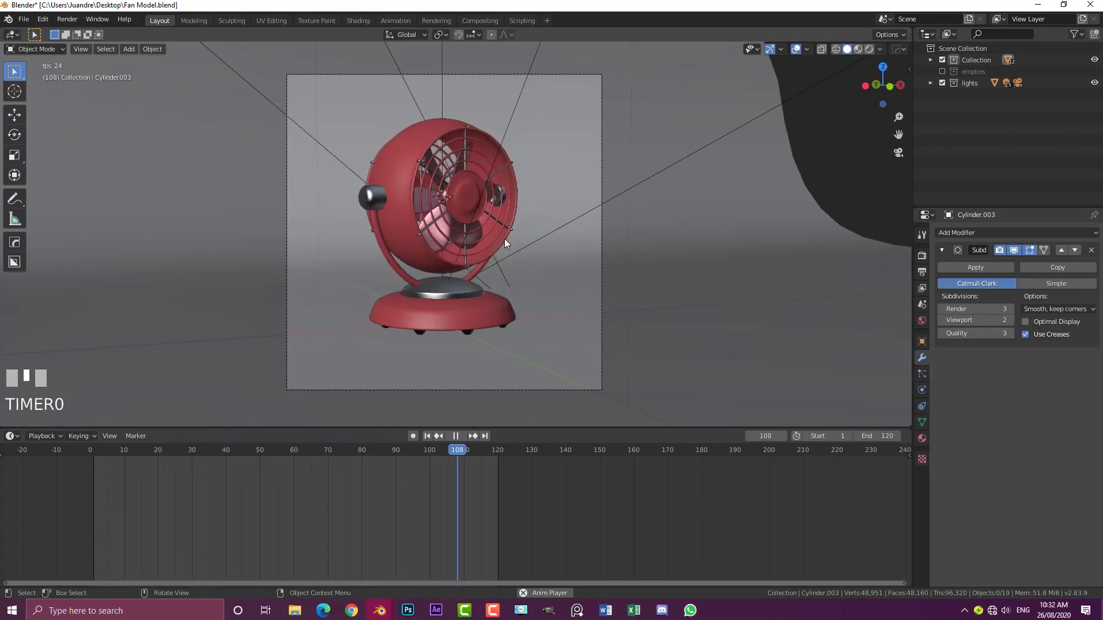
pyautogui.press('space')
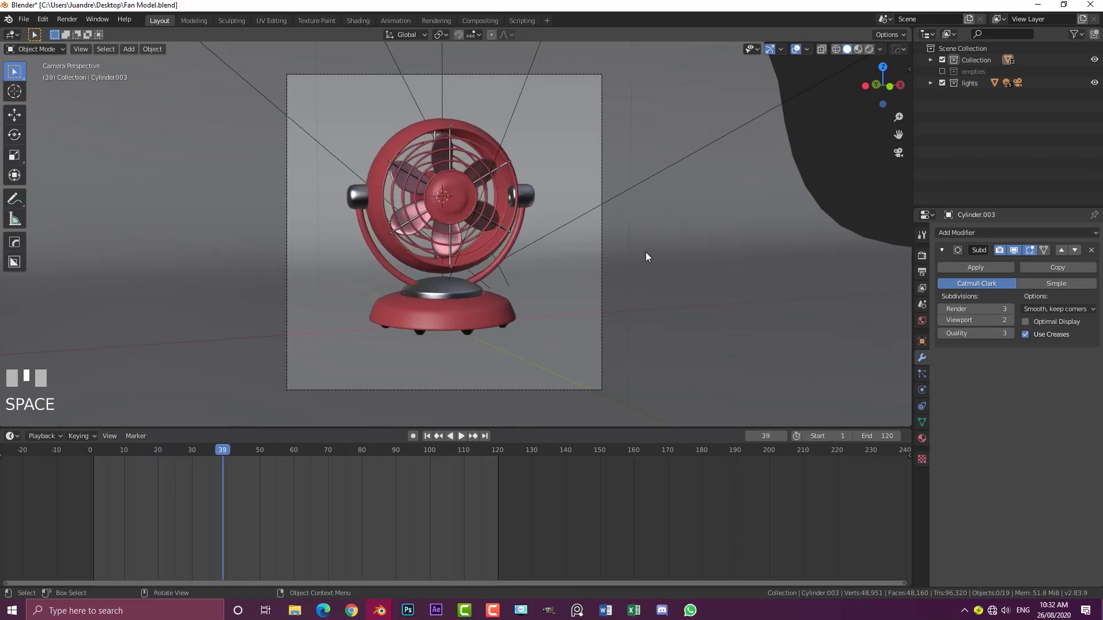